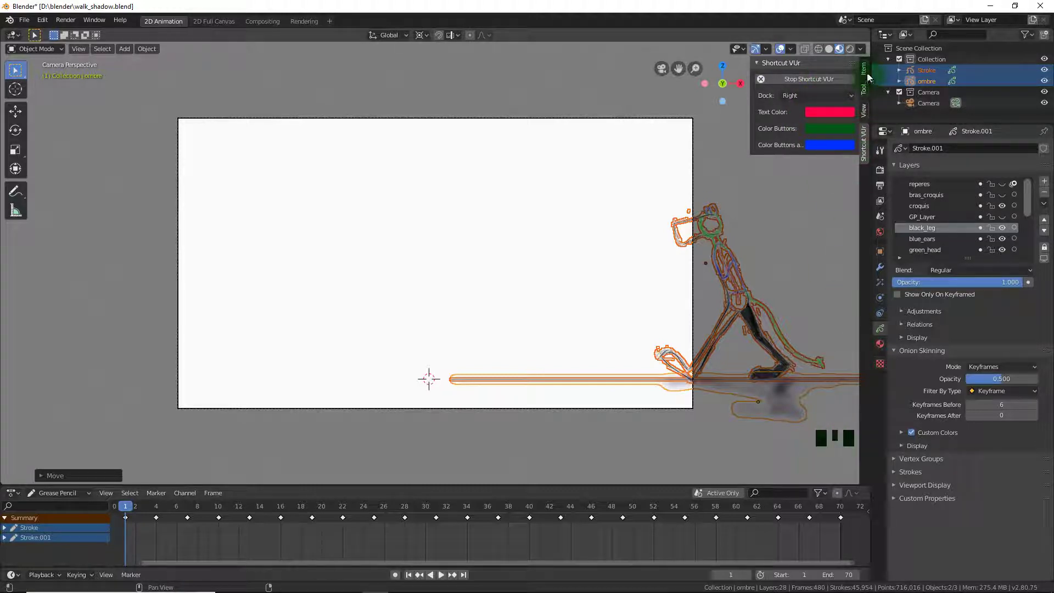
Select the character stroke and its 'ombre' shadow together and go to frame 4.
{"action": "left_click", "coordinate": [866, 74]}
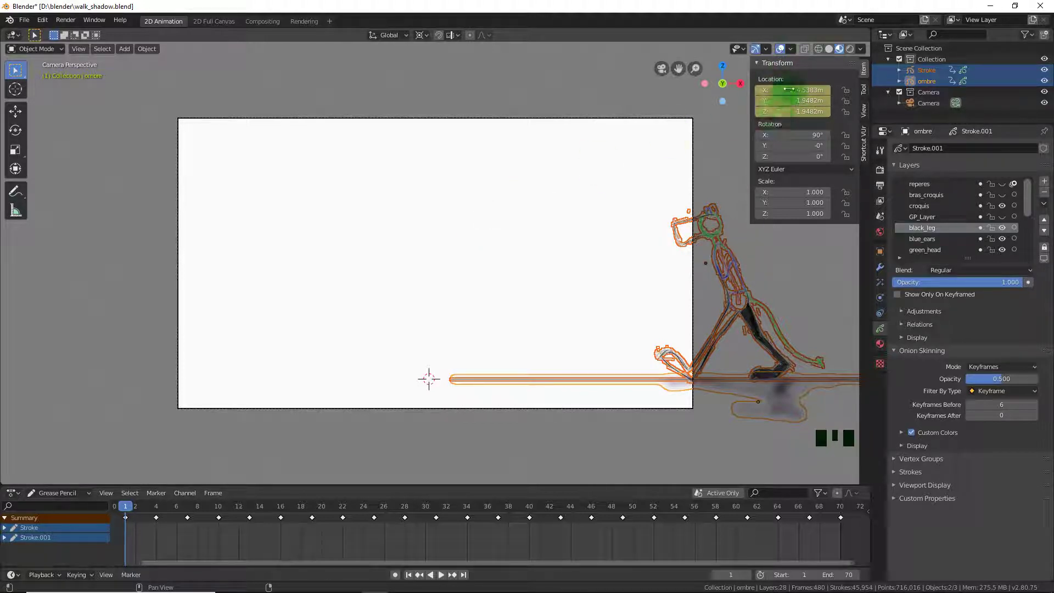
{"action": "left_click", "coordinate": [945, 72]}
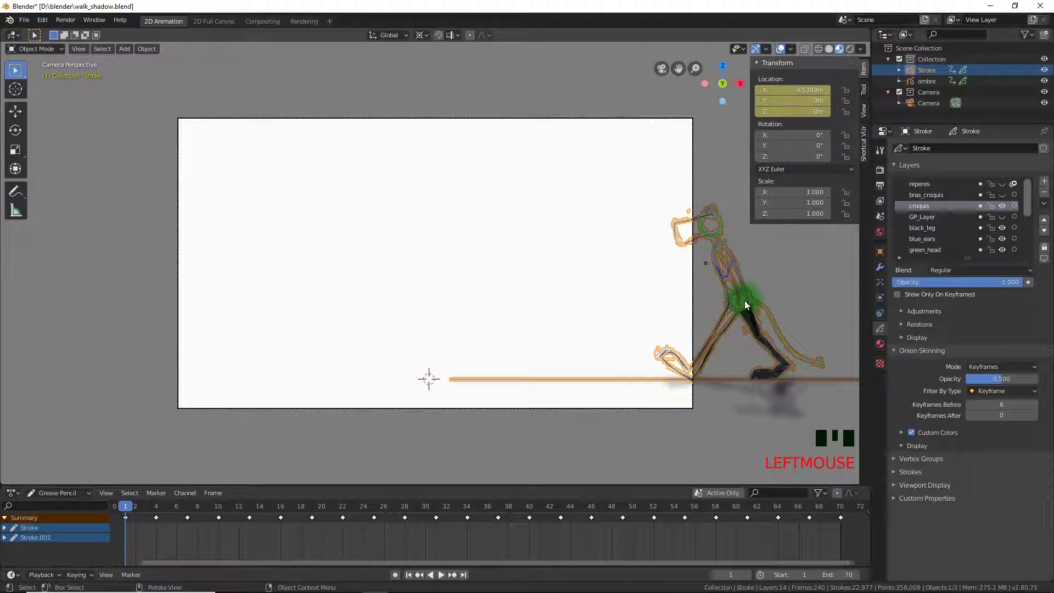
{"action": "left_click", "coordinate": [987, 81]}
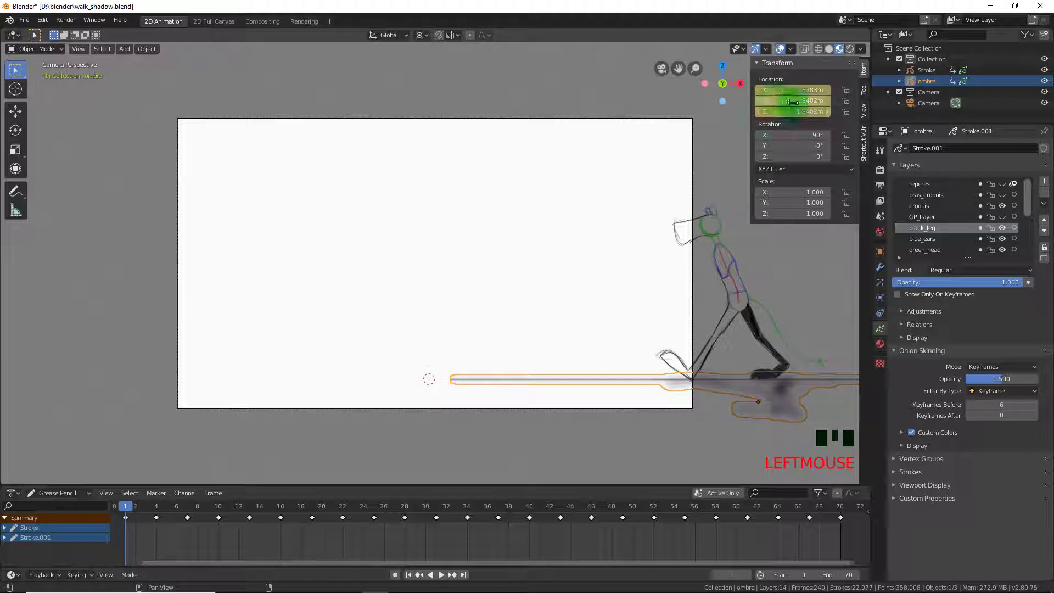
{"action": "left_click", "coordinate": [982, 75]}
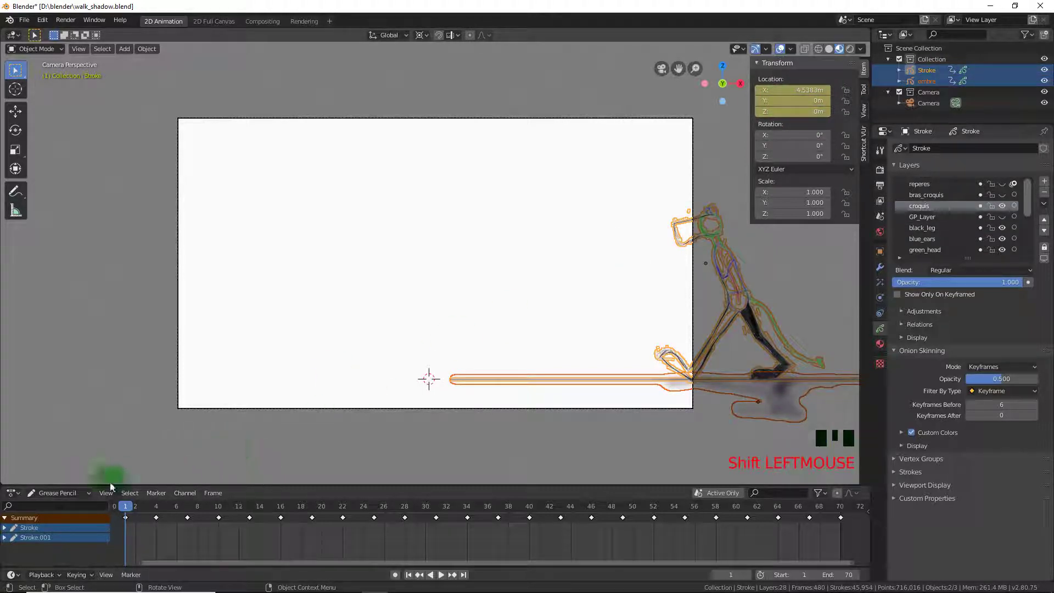
{"action": "left_click", "coordinate": [139, 510]}
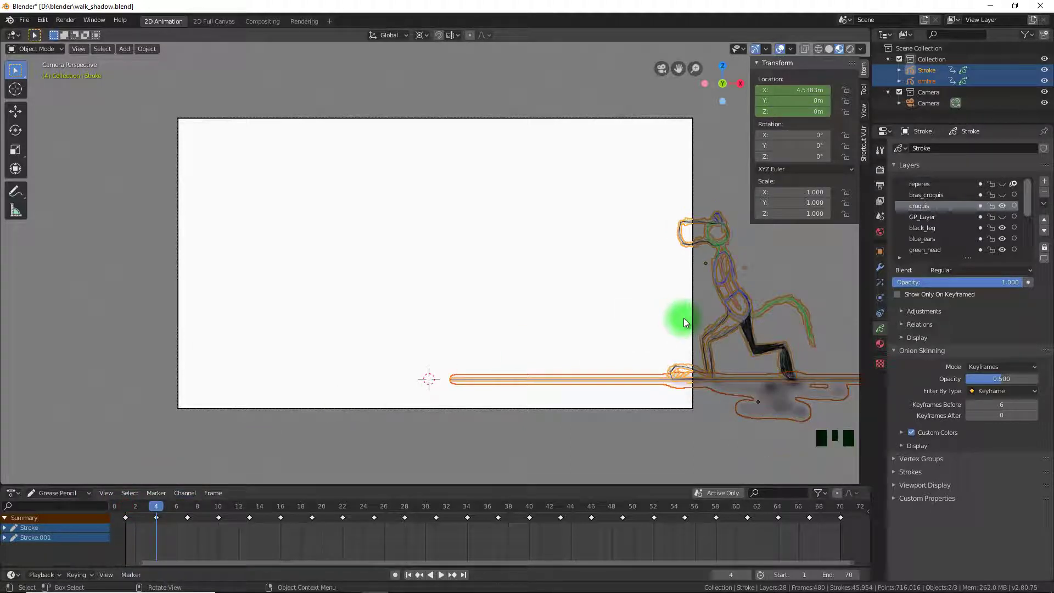
Move character and shadow left, key their location with the Location keying set, then go to frame 10.
{"action": "key", "text": "g"}
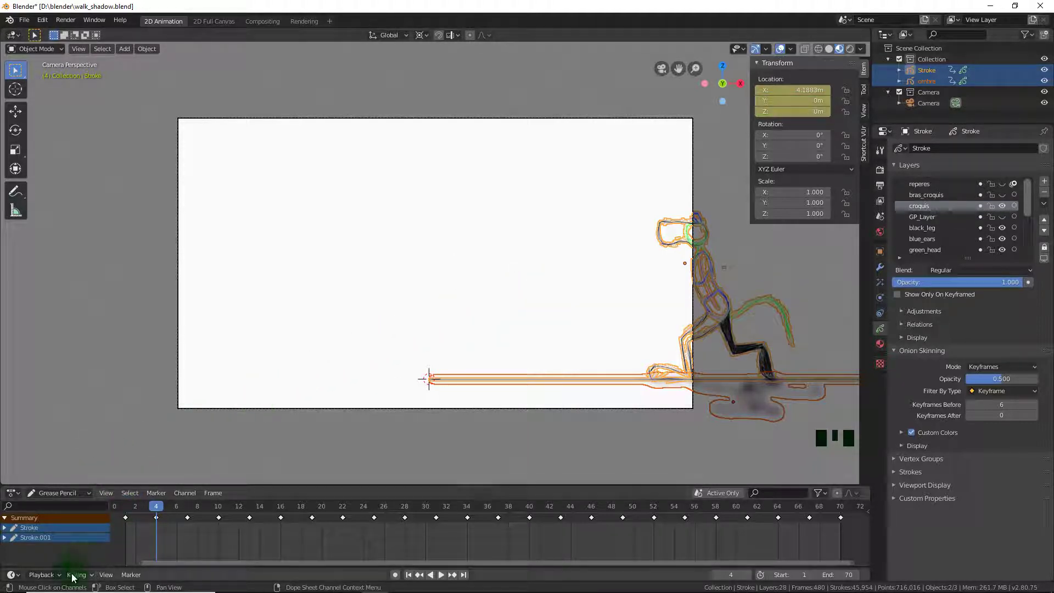
{"action": "left_click", "coordinate": [81, 576]}
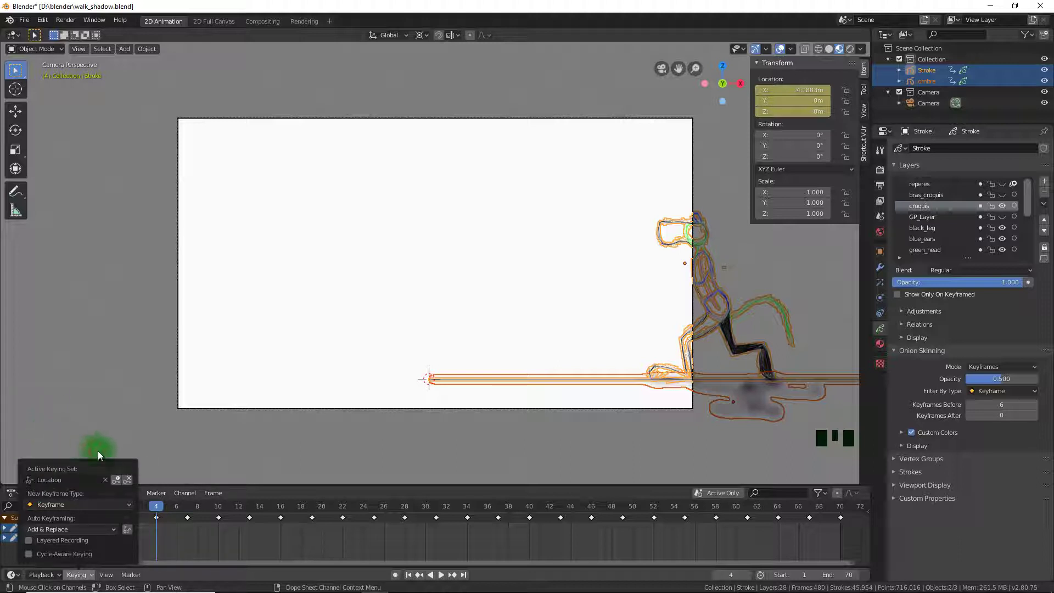
{"action": "left_click", "coordinate": [161, 509]}
{"action": "key", "text": "g"}
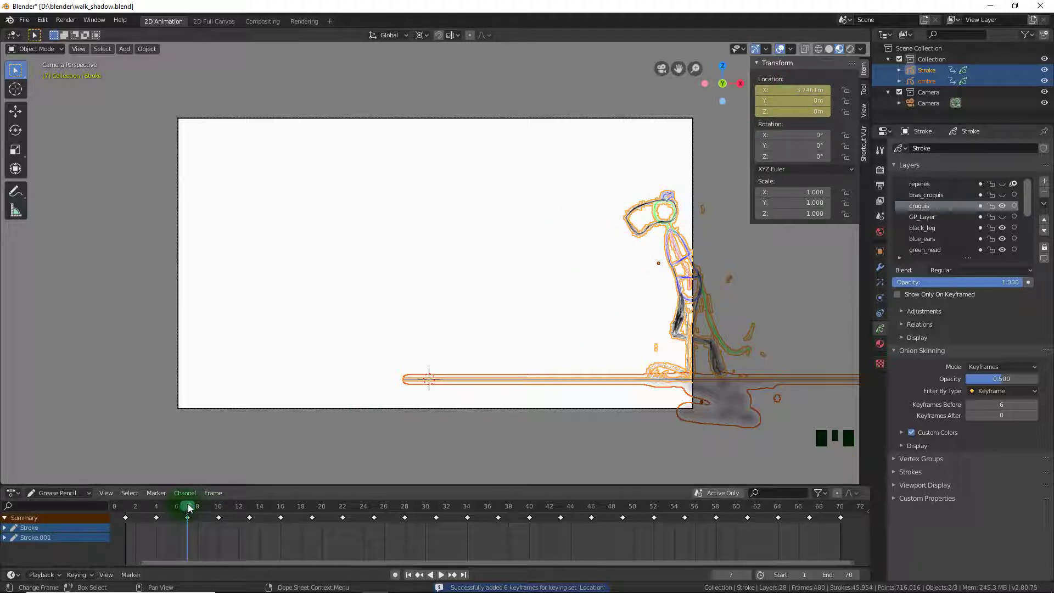
{"action": "left_click", "coordinate": [191, 509]}
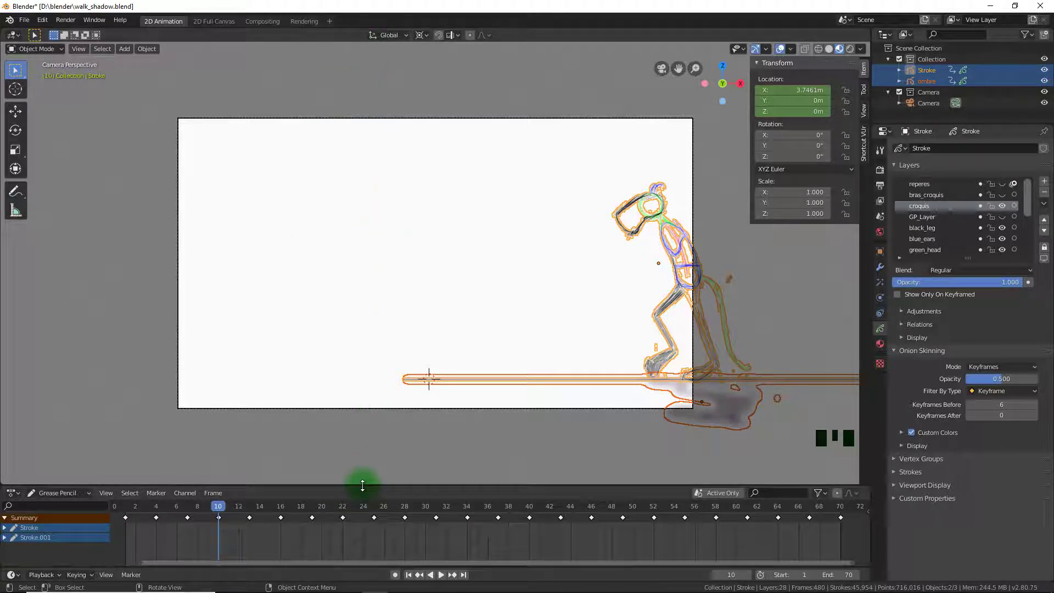
Split the viewport and turn the left area into the Graph Editor without its sidebar.
{"action": "right_click", "coordinate": [365, 488]}
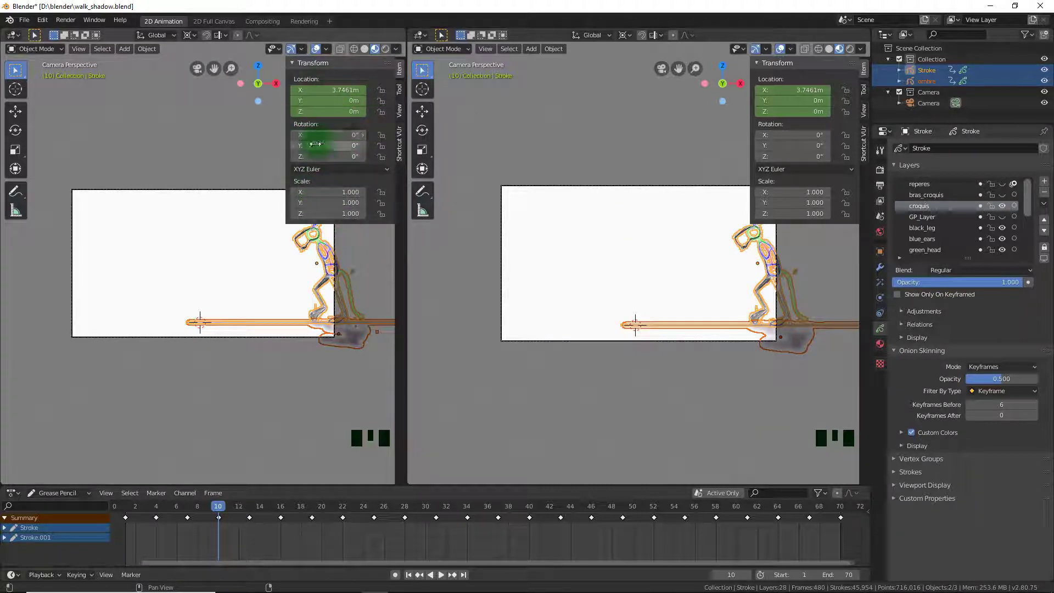
{"action": "key", "text": "n"}
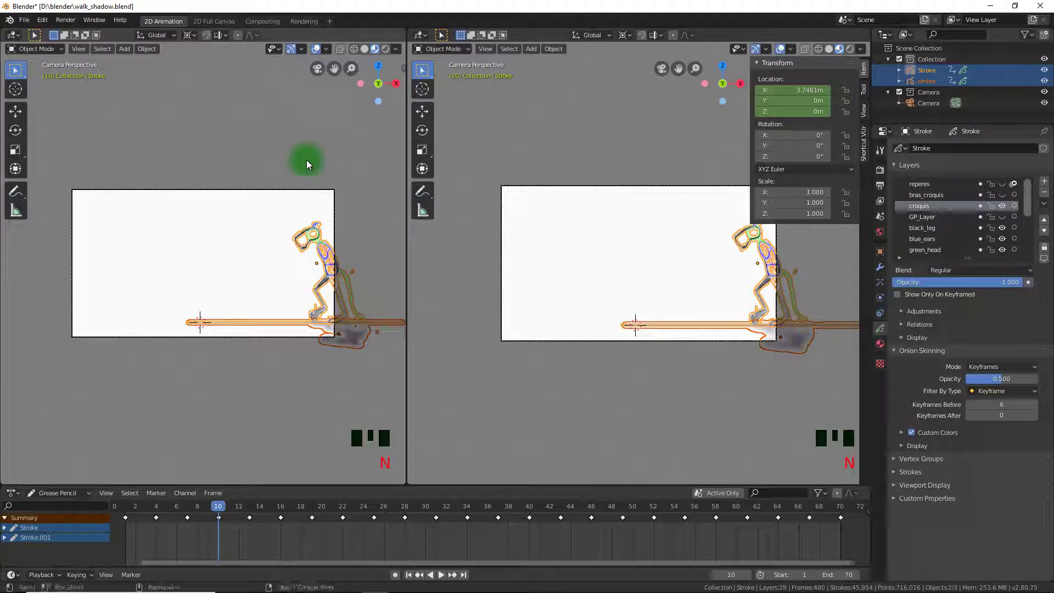
{"action": "key", "text": "n"}
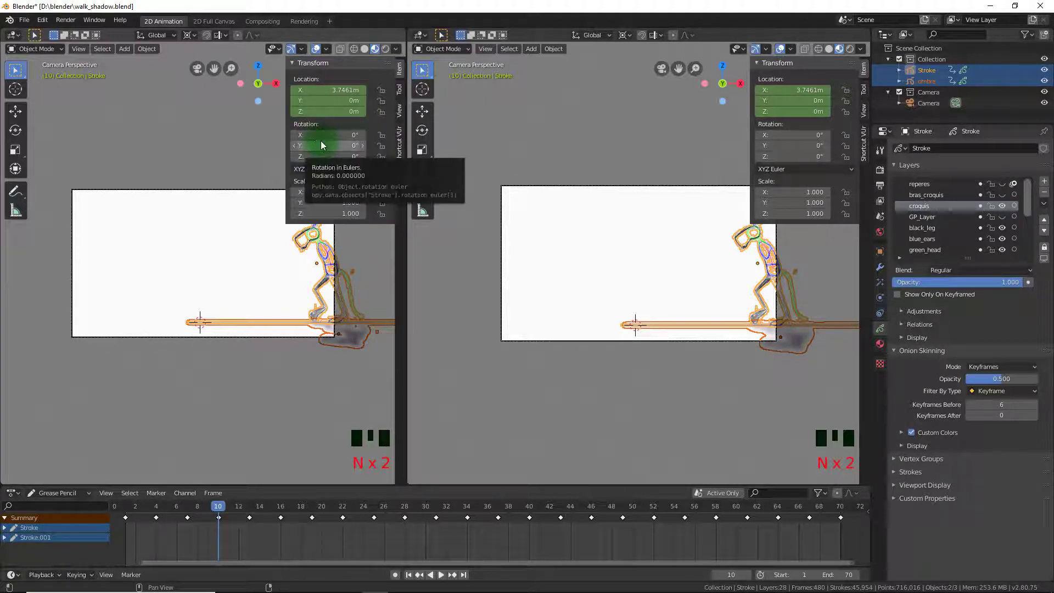
{"action": "key", "text": "n"}
{"action": "key", "text": "n"}
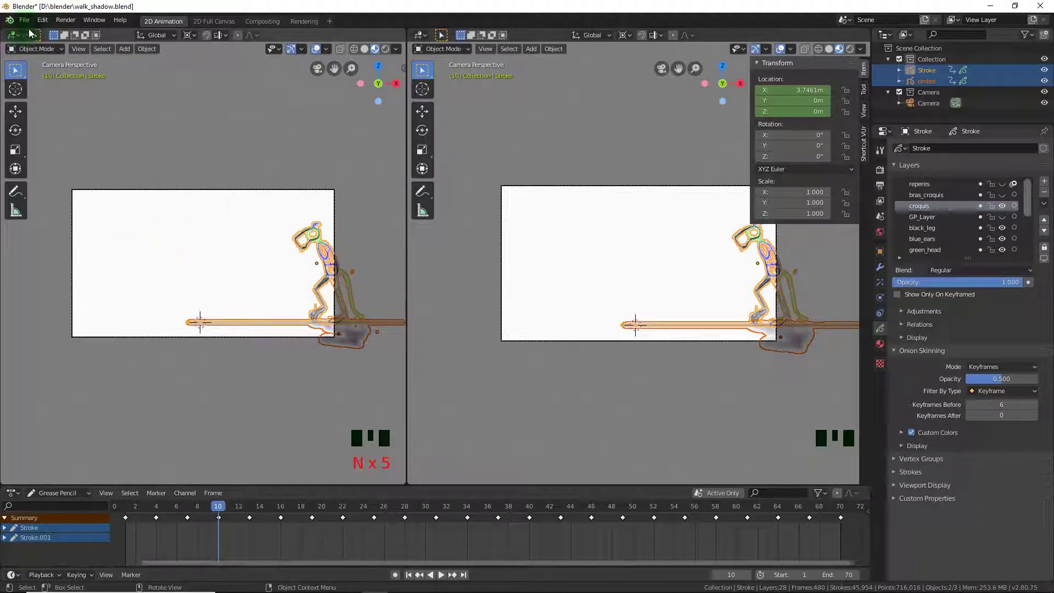
Select the character's location curve, scrub frames 13 and 10, and reselect character and shadow.
{"action": "left_click", "coordinate": [12, 37]}
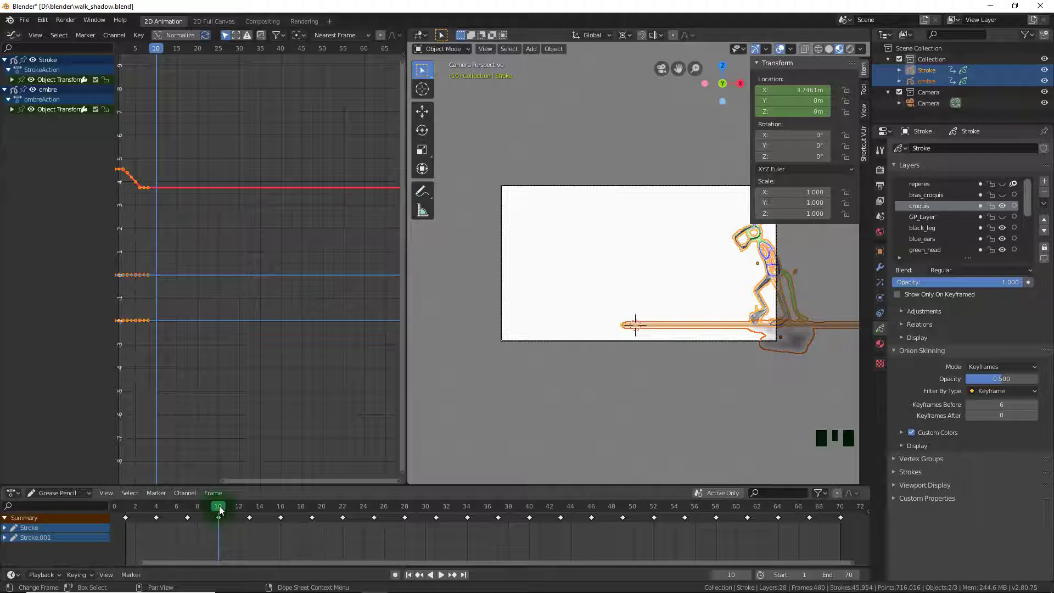
{"action": "left_click", "coordinate": [221, 508]}
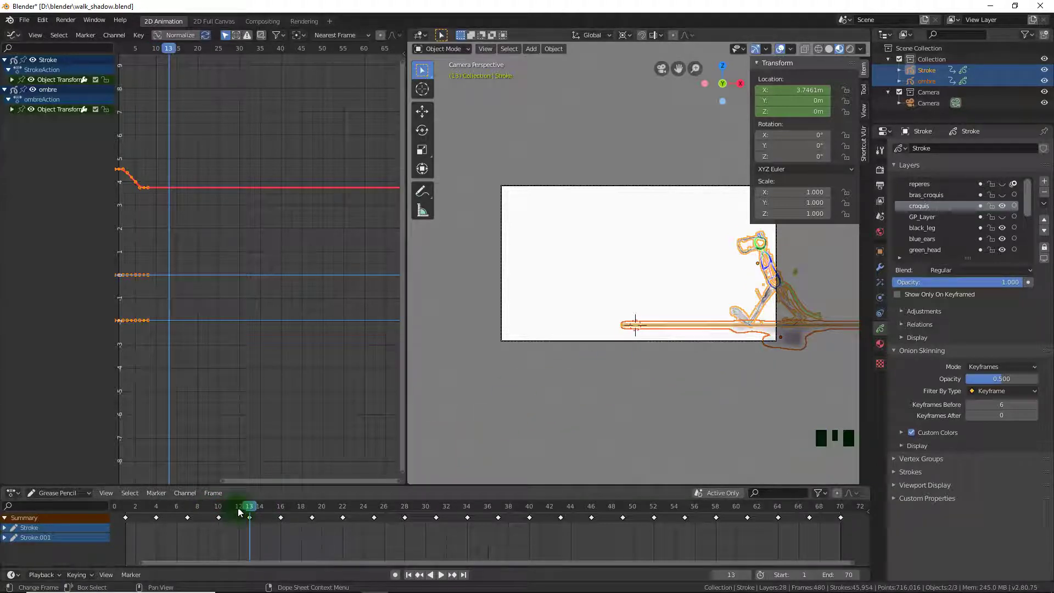
{"action": "left_click_drag", "start_coordinate": [252, 507], "coordinate": [192, 509]}
{"action": "left_click", "coordinate": [191, 509]}
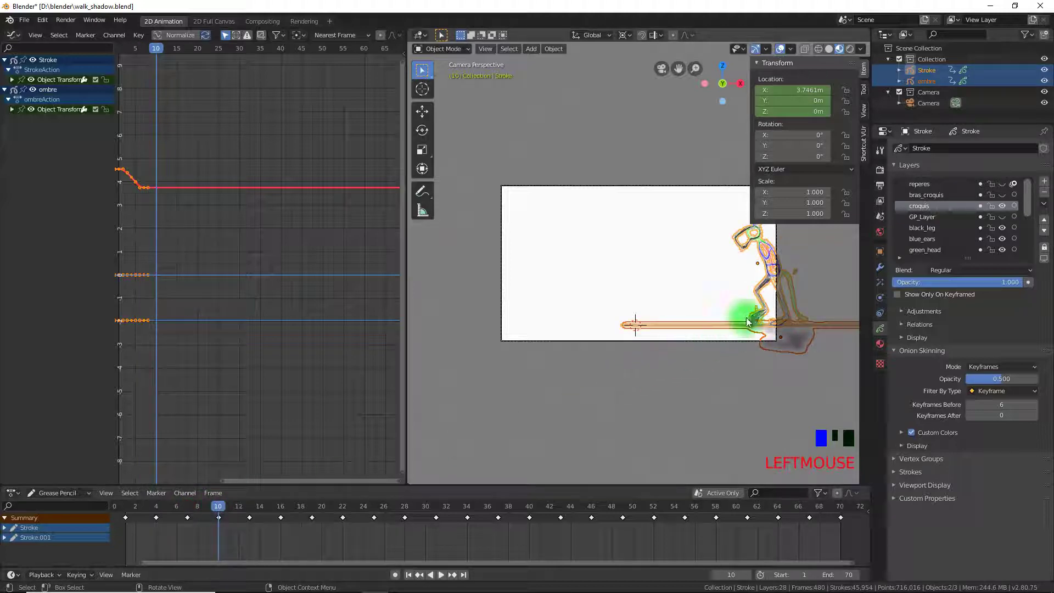
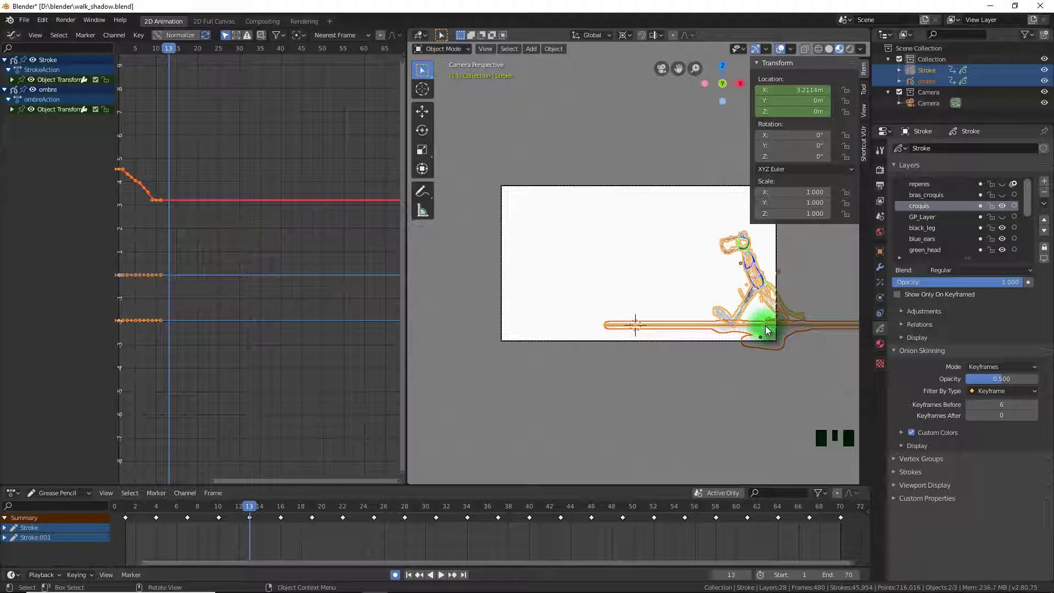
Move character and shadow left at frame 13, then step to frames 16 and 19 toward X 2.3803 m.
{"action": "key", "text": "g"}
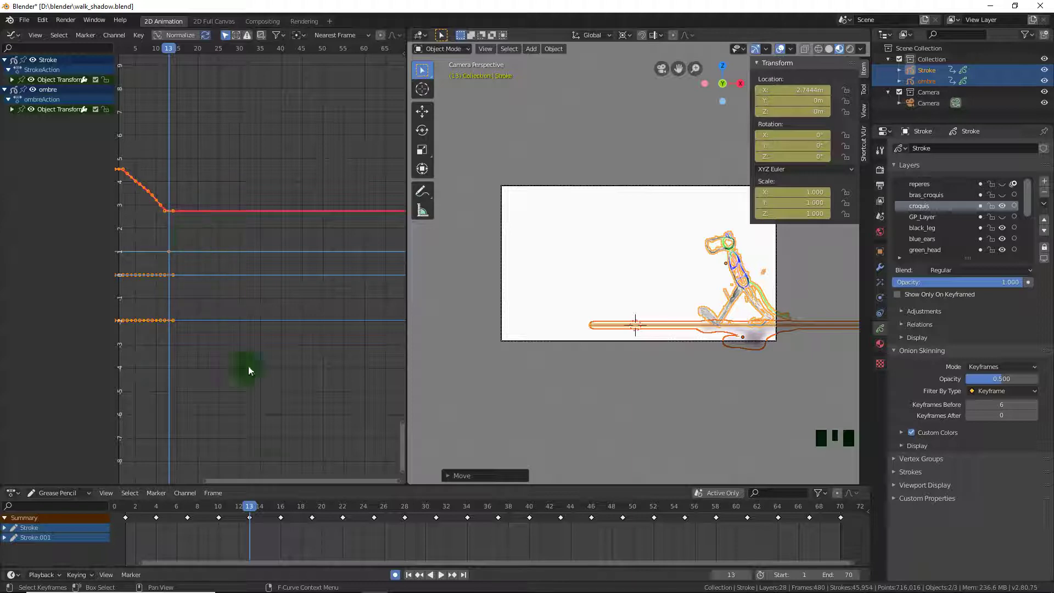
{"action": "left_click_drag", "start_coordinate": [255, 508], "coordinate": [655, 326]}
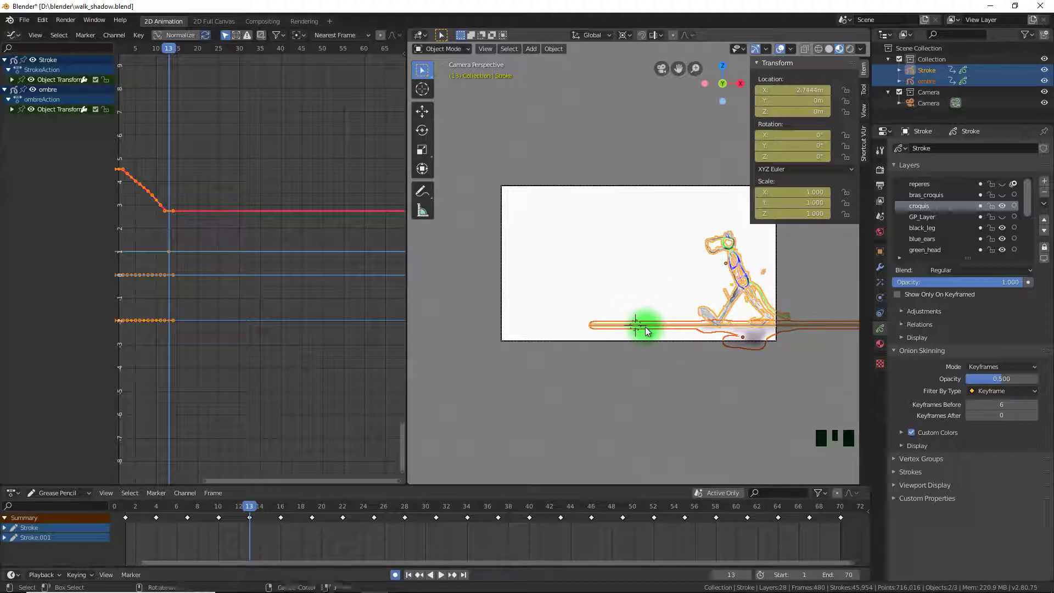
{"action": "right_click", "coordinate": [649, 330]}
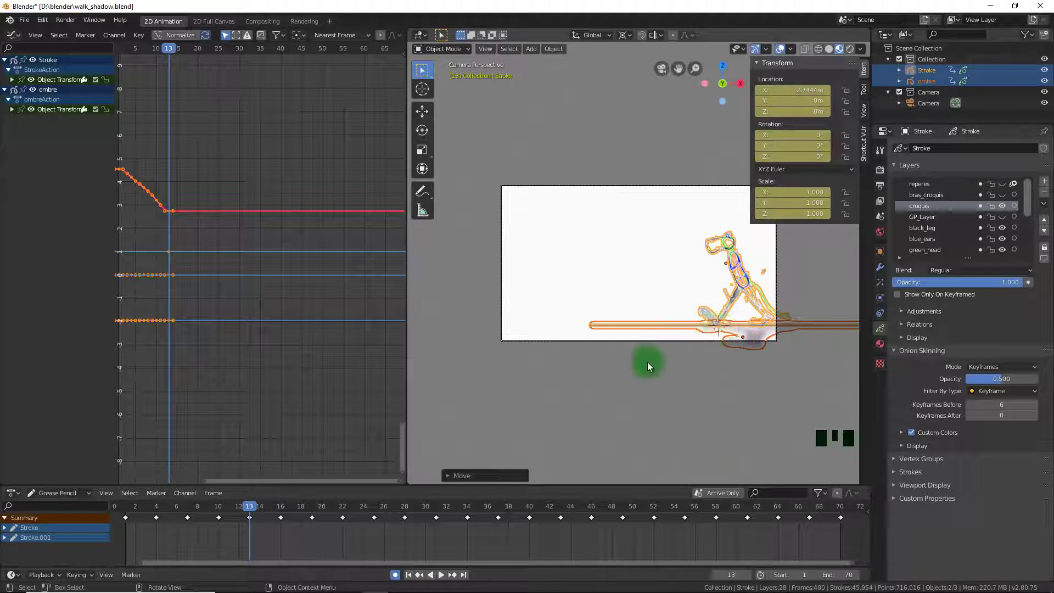
{"action": "left_click", "coordinate": [261, 506]}
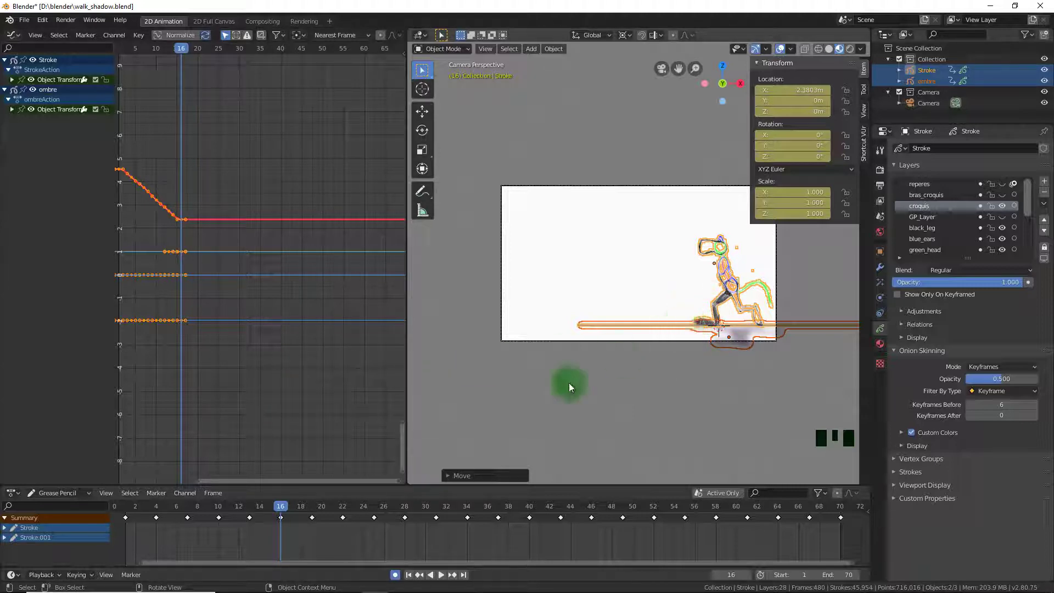
{"action": "left_click", "coordinate": [280, 512]}
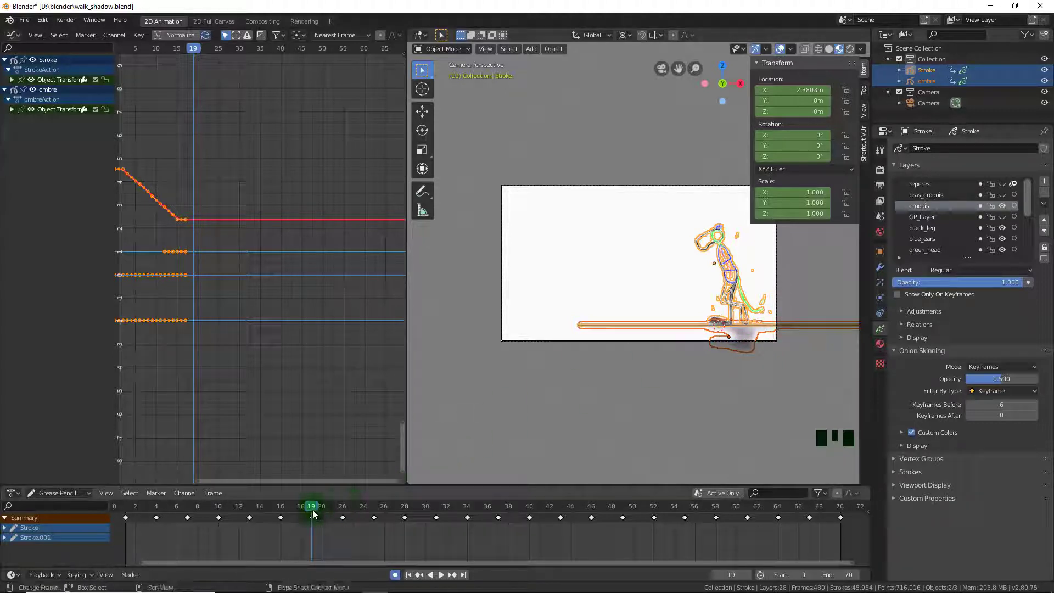
{"action": "left_click", "coordinate": [310, 510]}
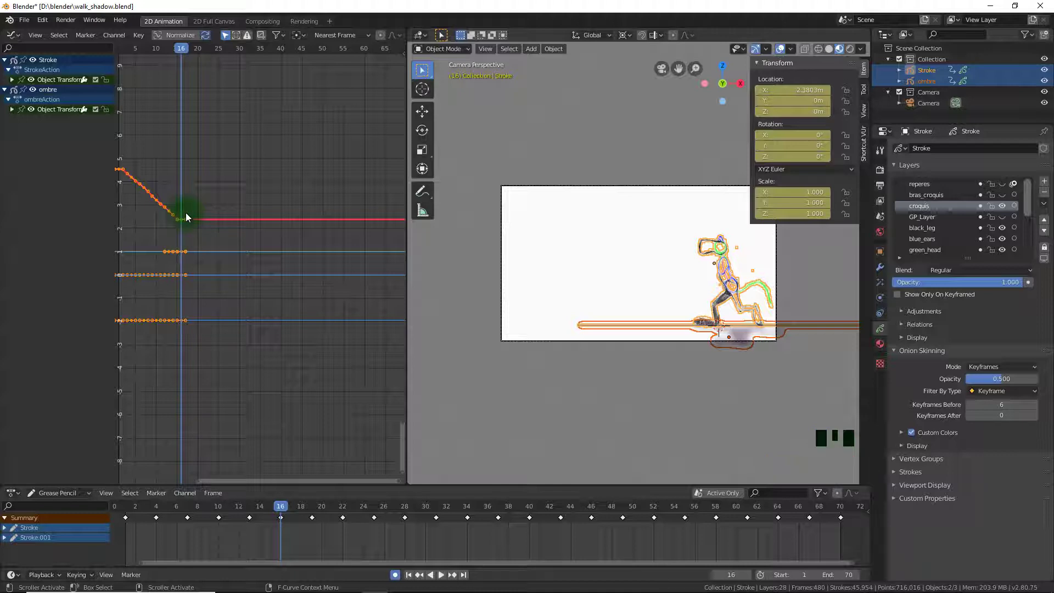
Check the curve extrapolation options, then nudge the character along X to 2.3267 m at frame 16.
{"action": "key", "text": "shift+e"}
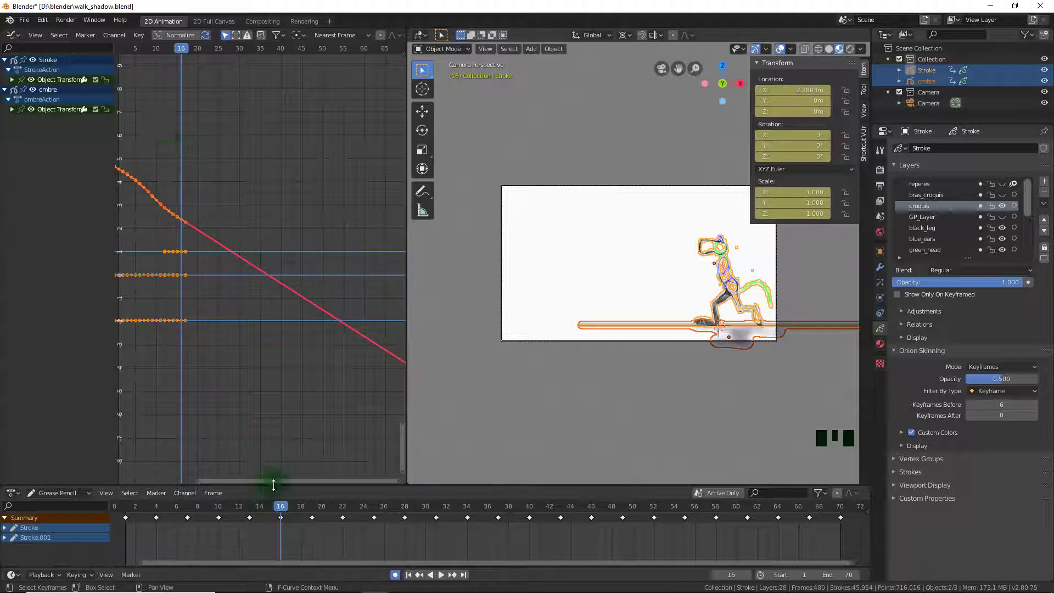
{"action": "left_click", "coordinate": [286, 511]}
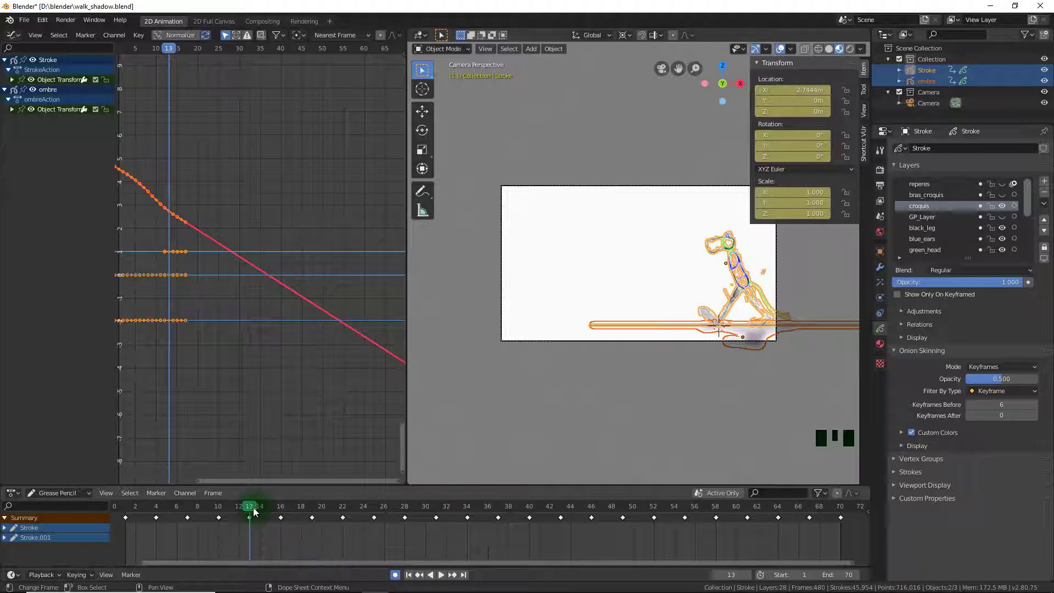
{"action": "left_click", "coordinate": [256, 511]}
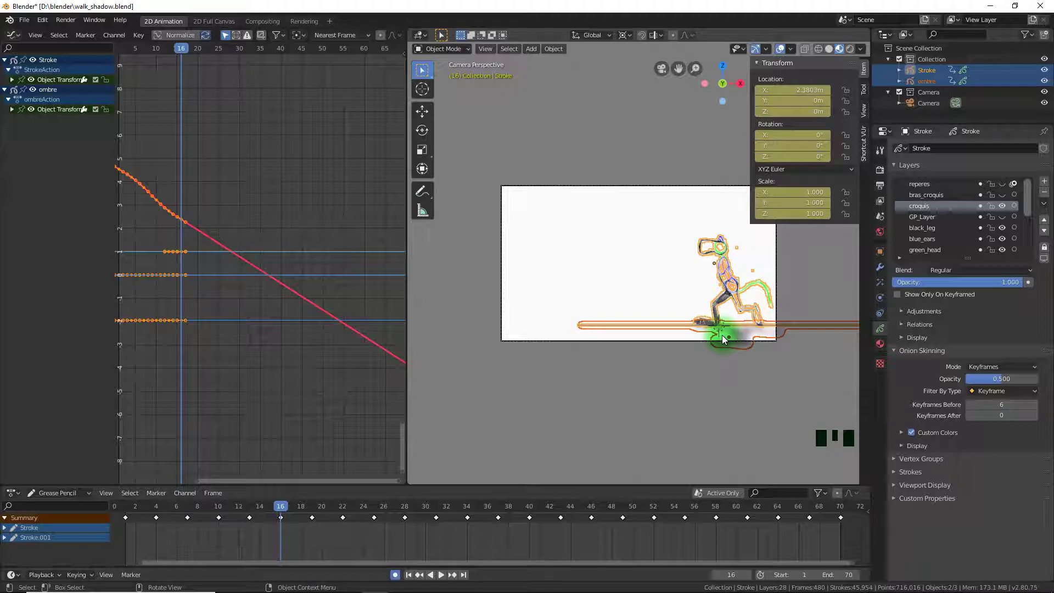
{"action": "key", "text": "g"}
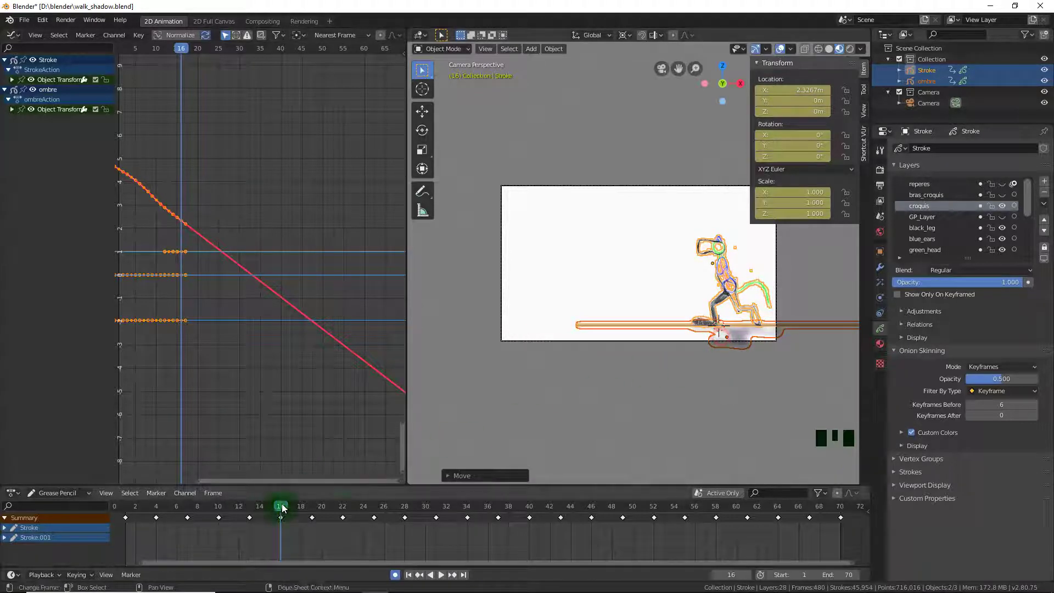
Slide the character left along X at frames 19 and 22 (X 1.3809 m), then go to frame 25.
{"action": "left_click", "coordinate": [294, 510]}
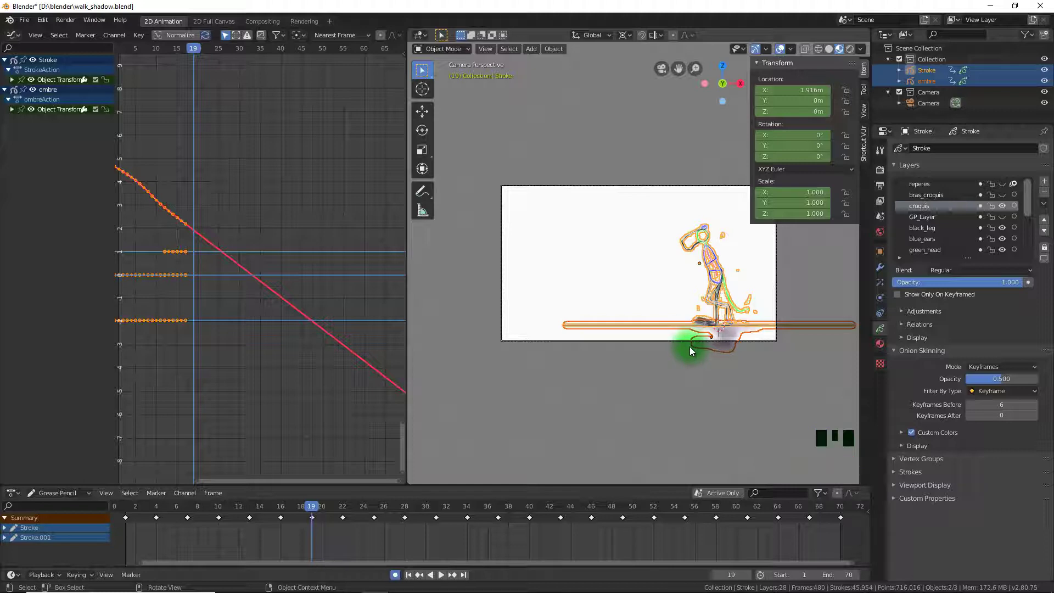
{"action": "key", "text": "g"}
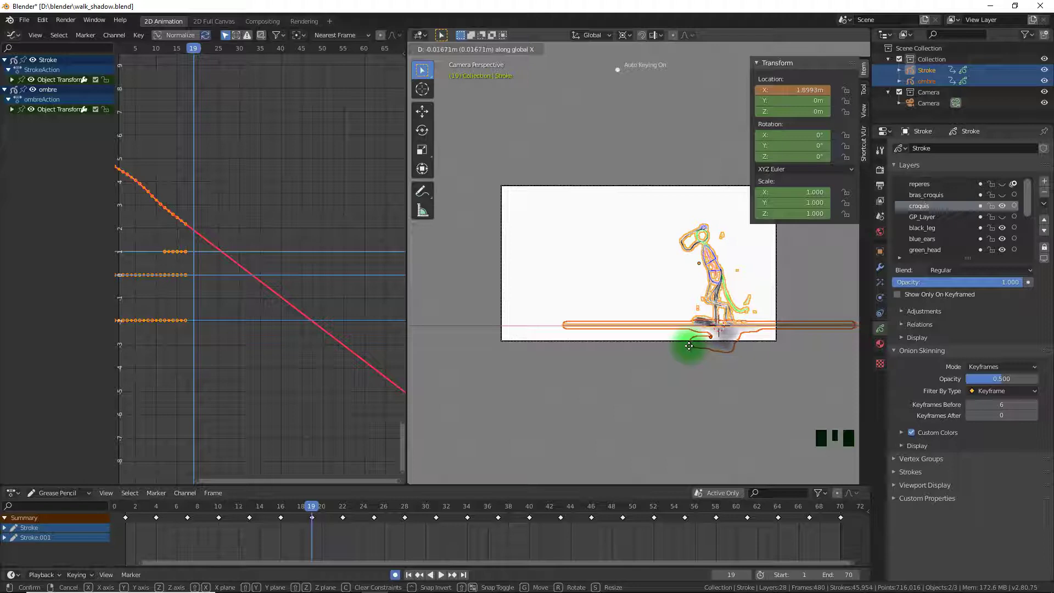
{"action": "left_click", "coordinate": [321, 509]}
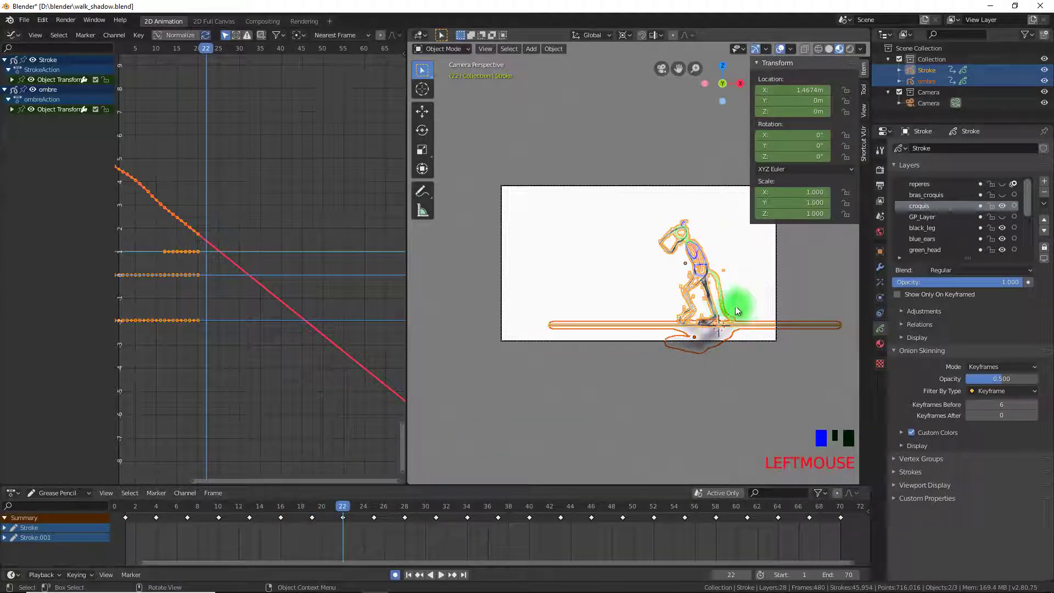
{"action": "key", "text": "g"}
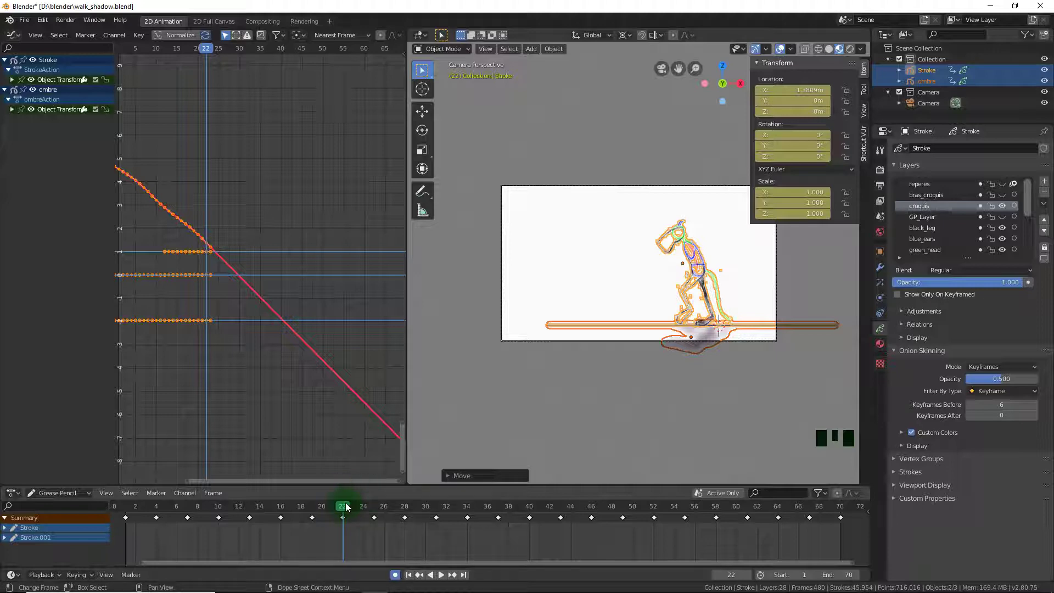
{"action": "left_click", "coordinate": [349, 508]}
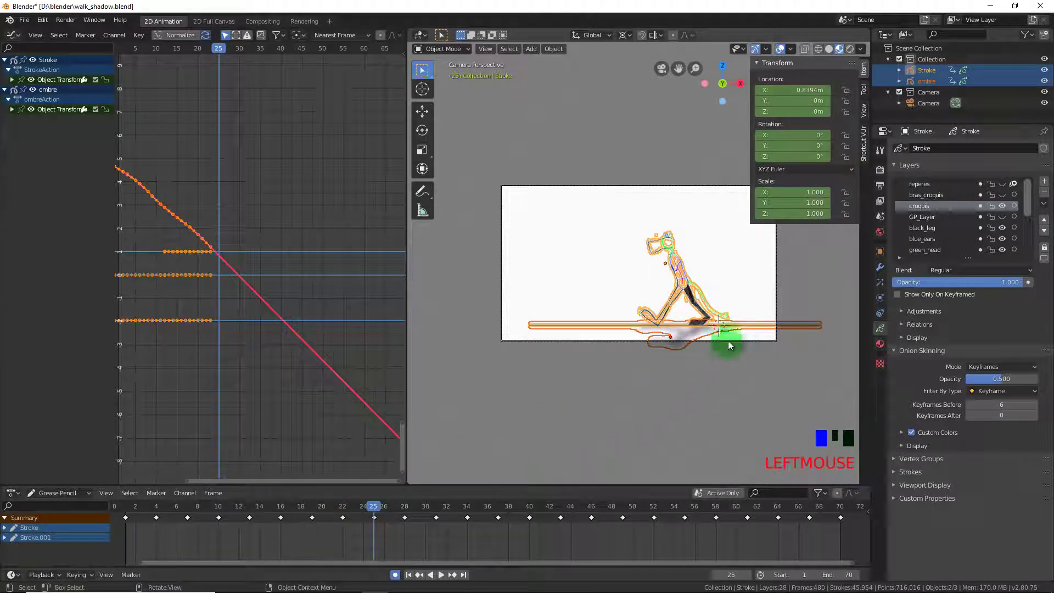
Shift the character along X at frames 25 and 28, adjusting the graph view between moves.
{"action": "key", "text": "g"}
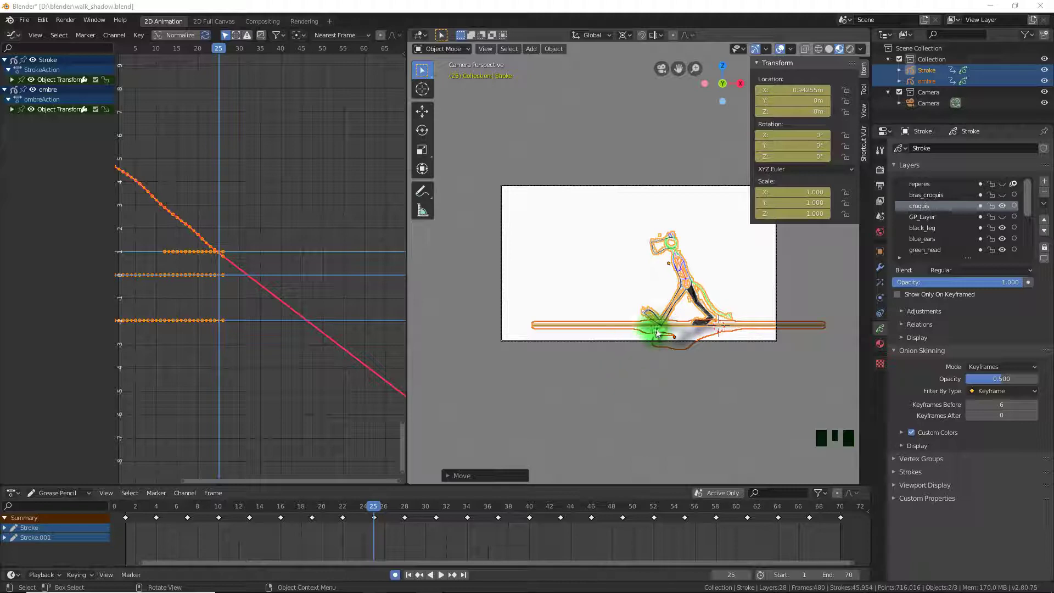
{"action": "left_click_drag", "start_coordinate": [660, 332], "coordinate": [595, 263]}
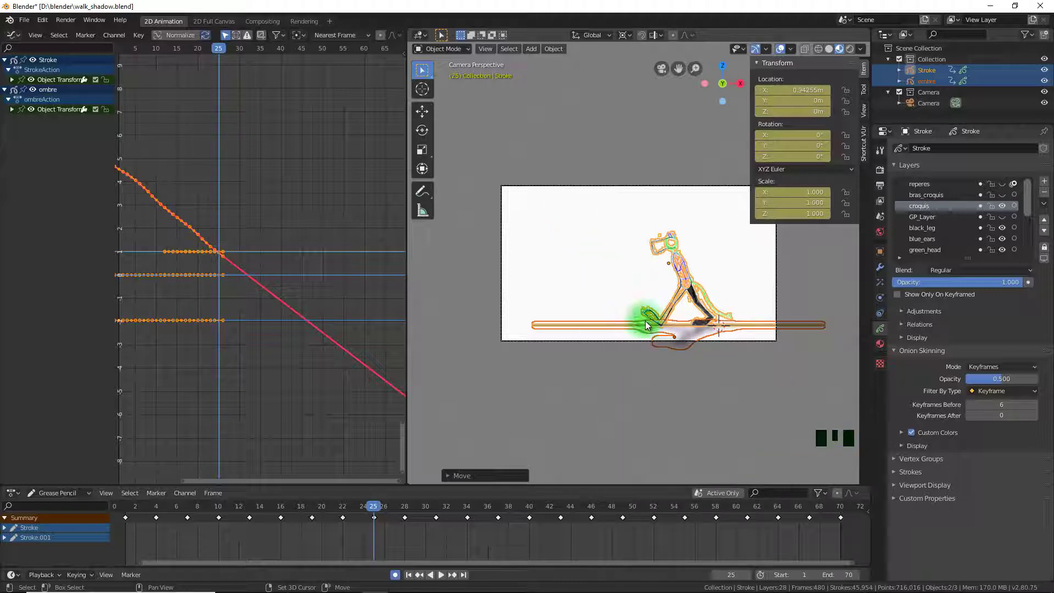
{"action": "right_click", "coordinate": [660, 326]}
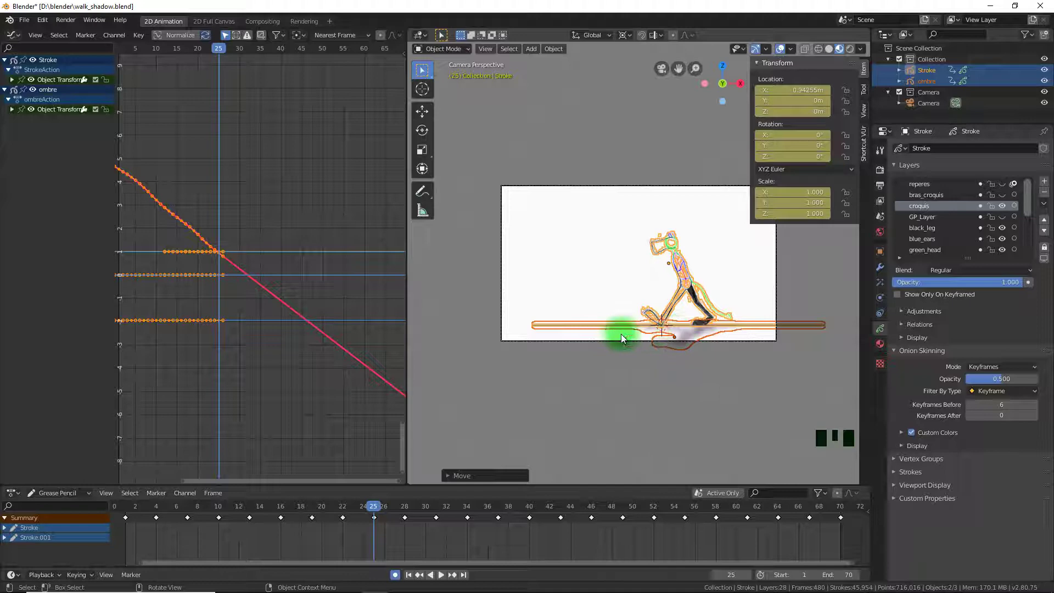
{"action": "left_click", "coordinate": [380, 514]}
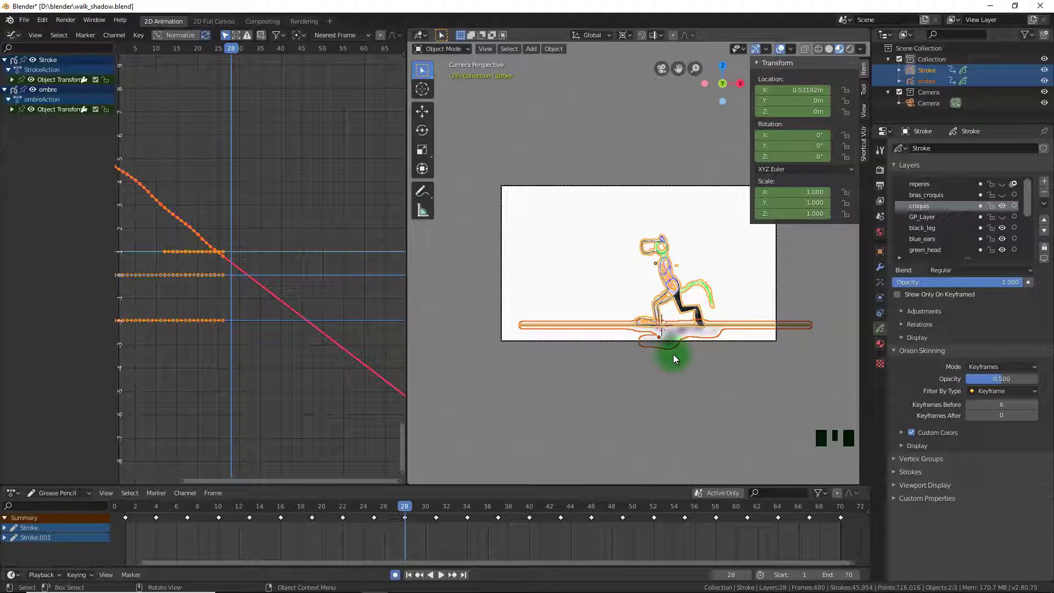
{"action": "key", "text": "g"}
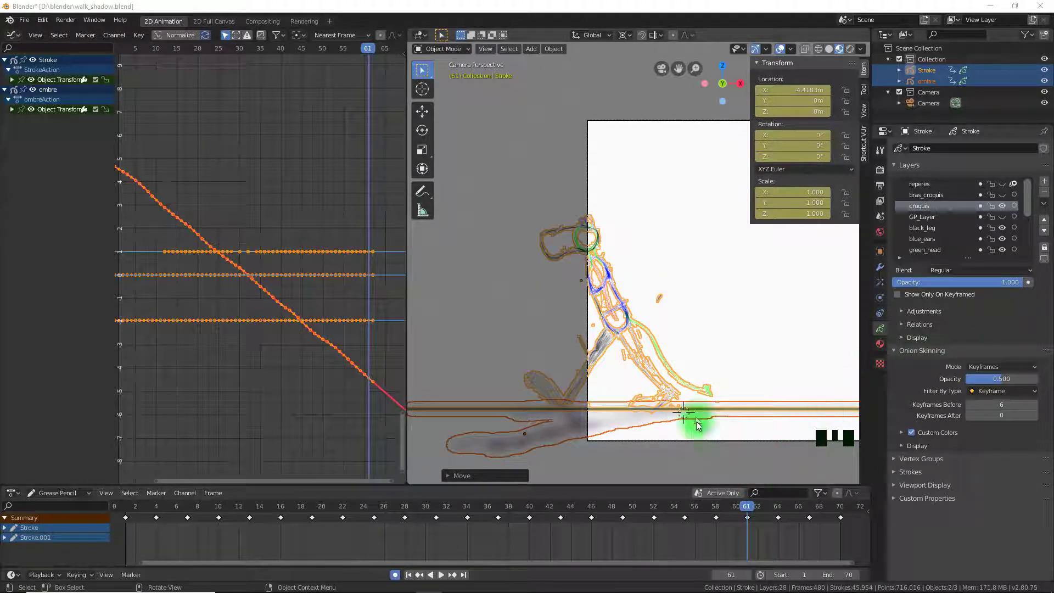
{"action": "left_click_drag", "start_coordinate": [678, 413], "coordinate": [670, 325]}
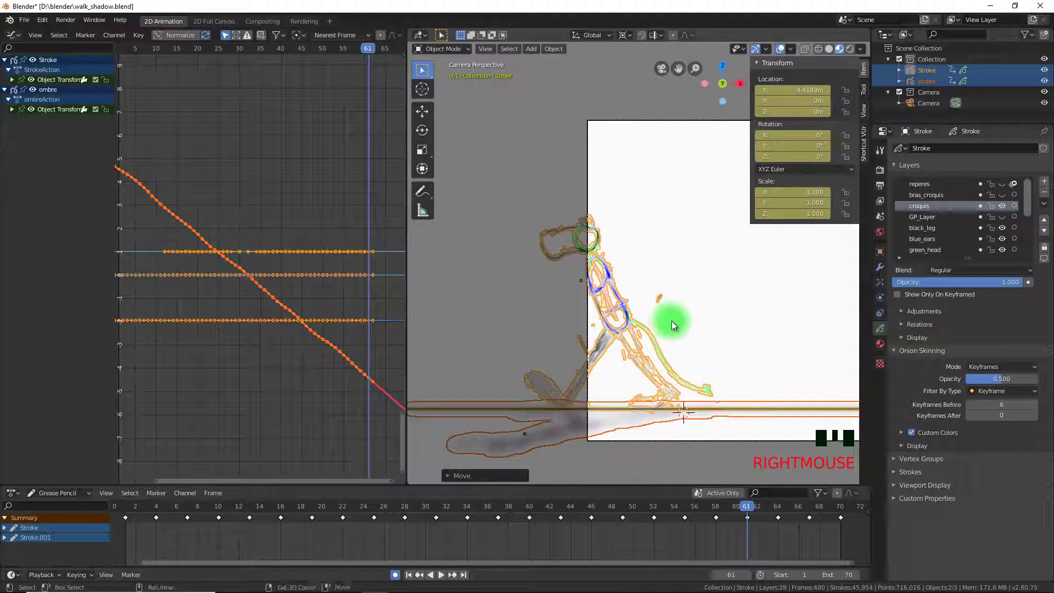
{"action": "right_click", "coordinate": [677, 323]}
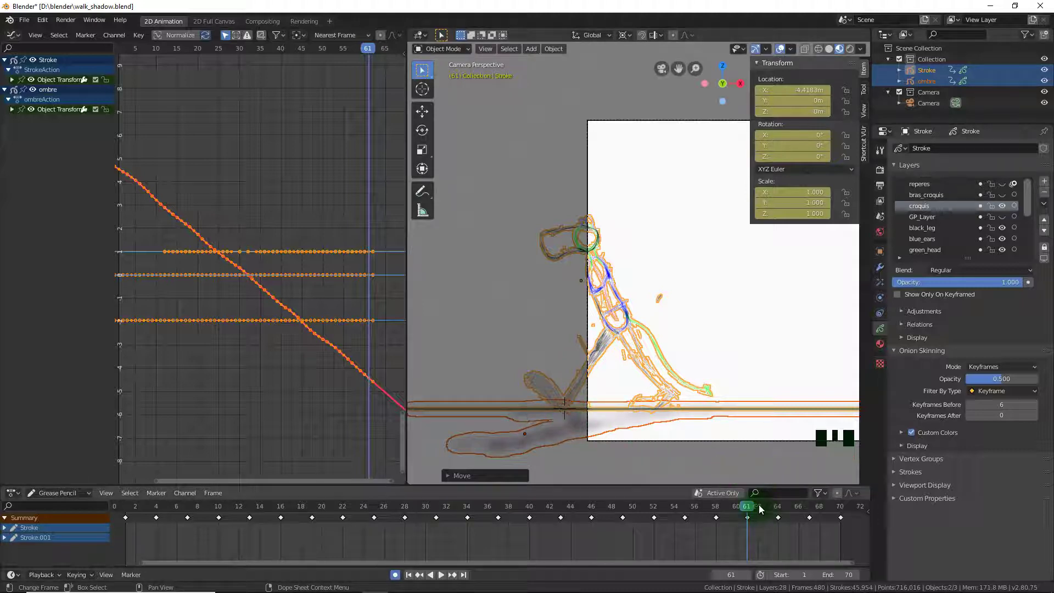
Shift the character along X at frames 64, 67 and 70, ending at X -5.7499 m.
{"action": "left_click", "coordinate": [755, 509]}
{"action": "key", "text": "g"}
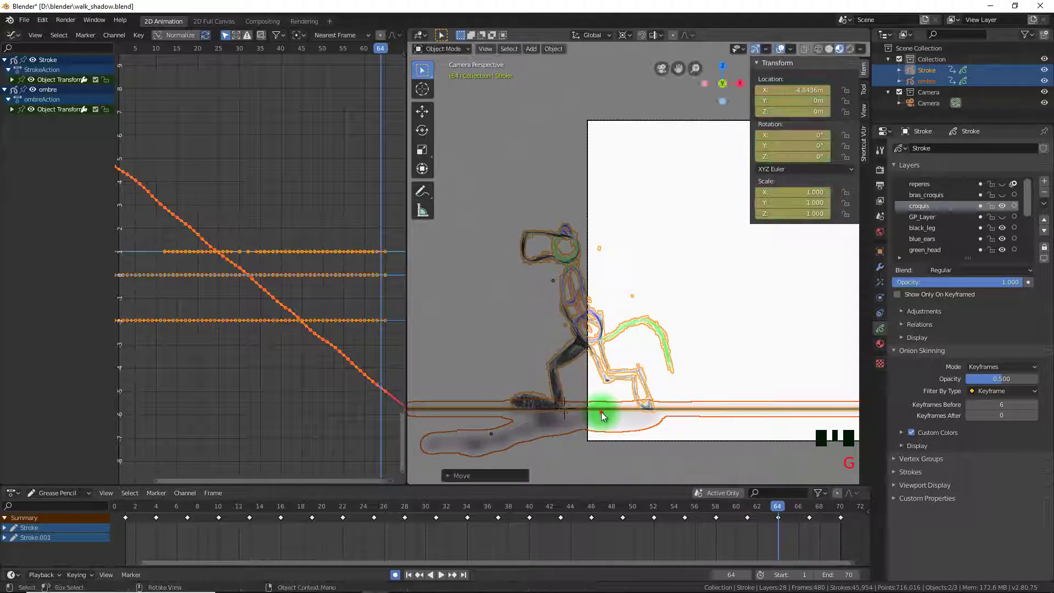
{"action": "left_click", "coordinate": [793, 507]}
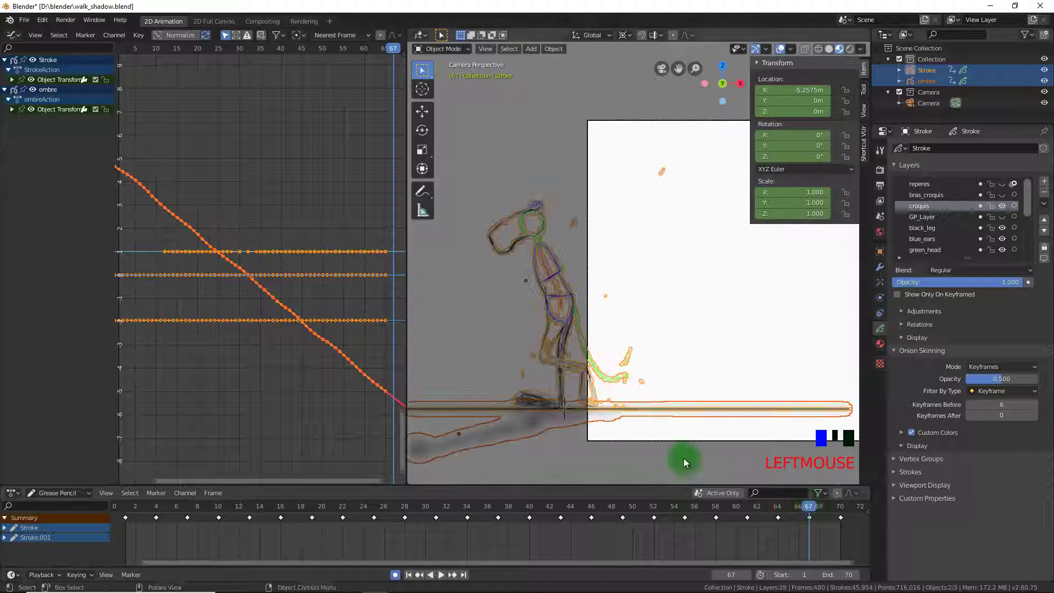
{"action": "key", "text": "g"}
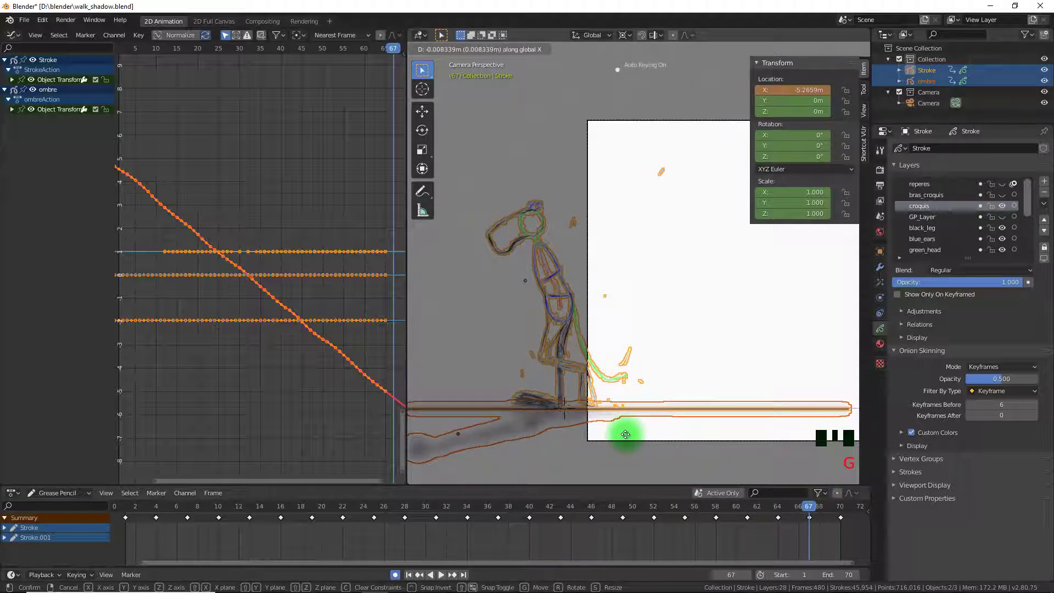
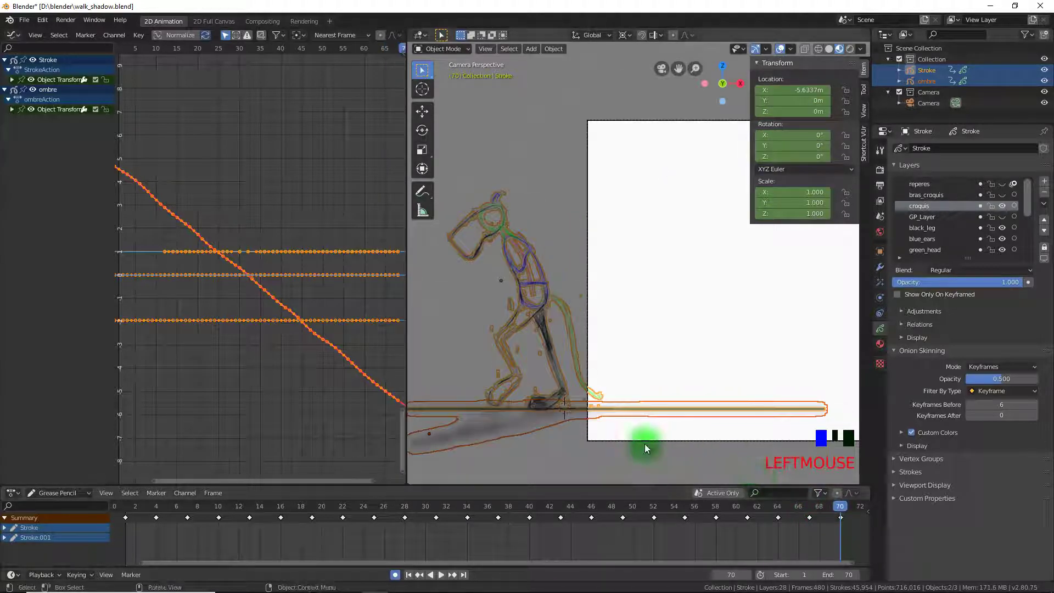
{"action": "key", "text": "g"}
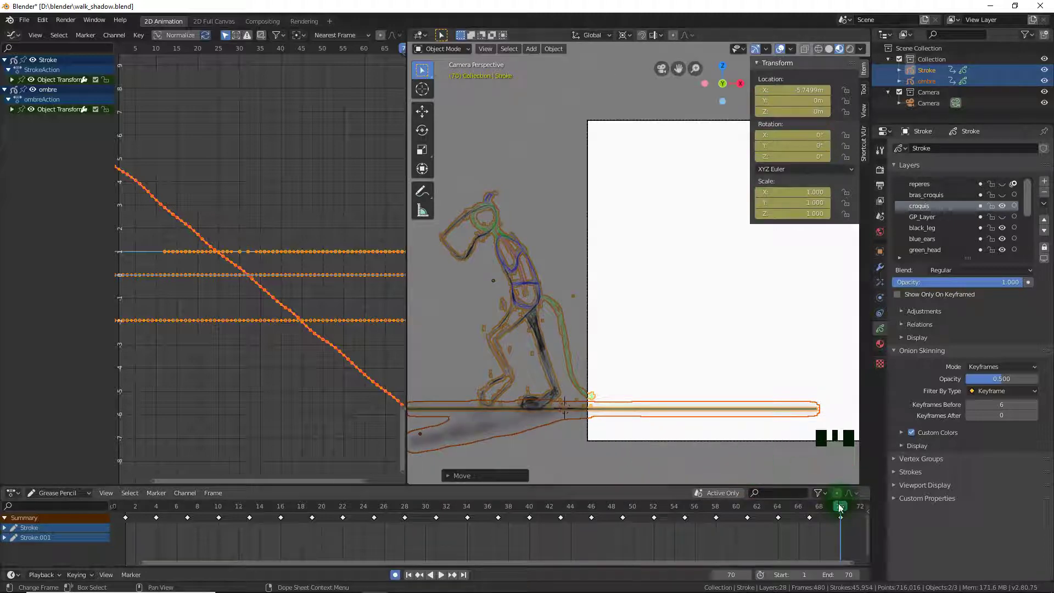
{"action": "left_click", "coordinate": [830, 514]}
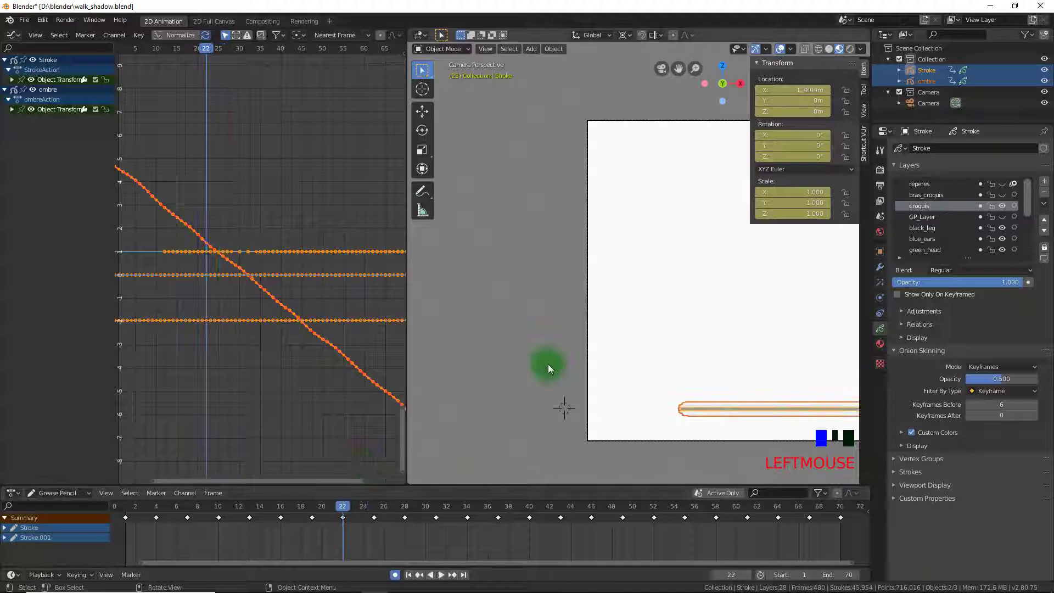
{"action": "scroll", "scroll_direction": "down", "scroll_amount": 3}
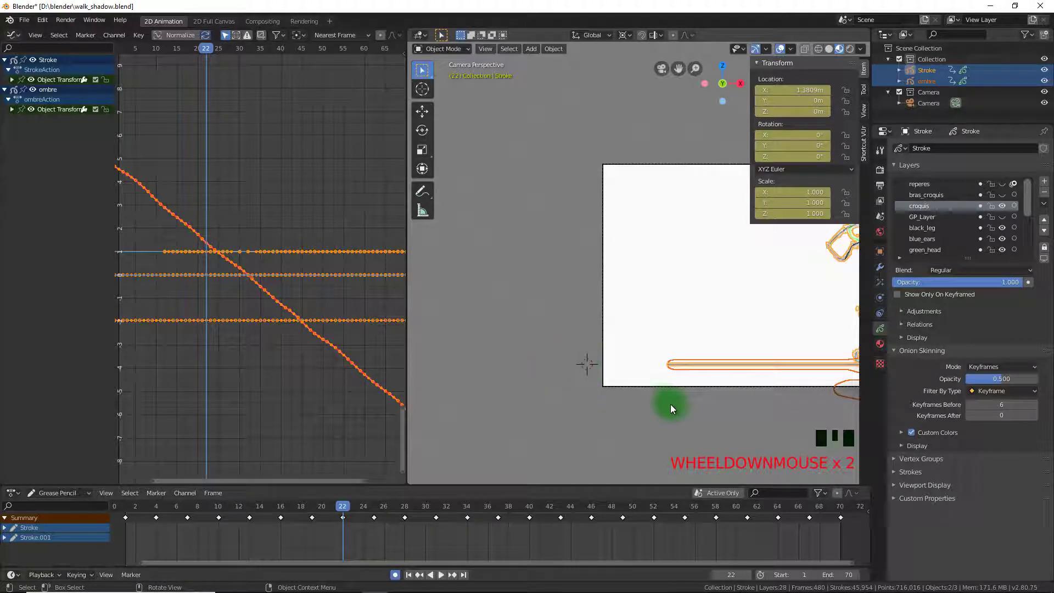
{"action": "left_click_drag", "start_coordinate": [678, 411], "coordinate": [622, 413]}
{"action": "scroll", "scroll_direction": "down", "scroll_amount": 3}
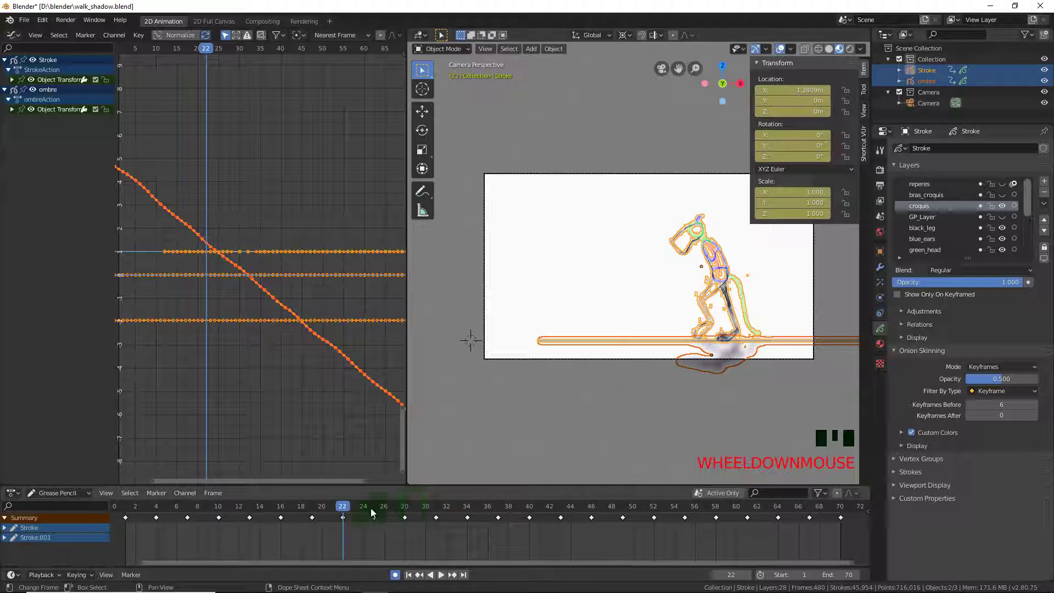
{"action": "left_click", "coordinate": [349, 506]}
{"action": "key", "text": "space"}
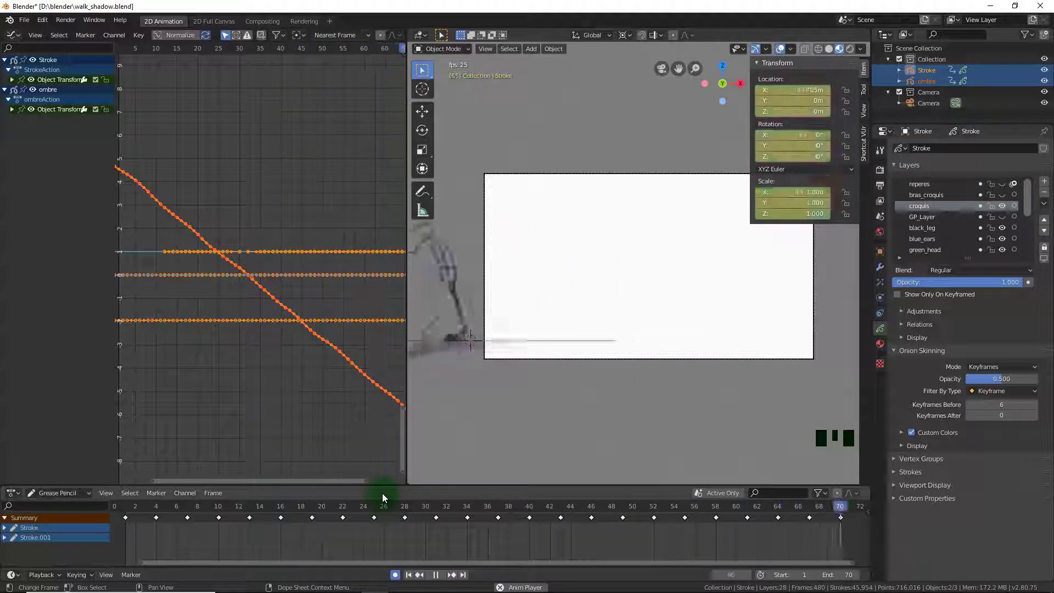
{"action": "key", "text": "space"}
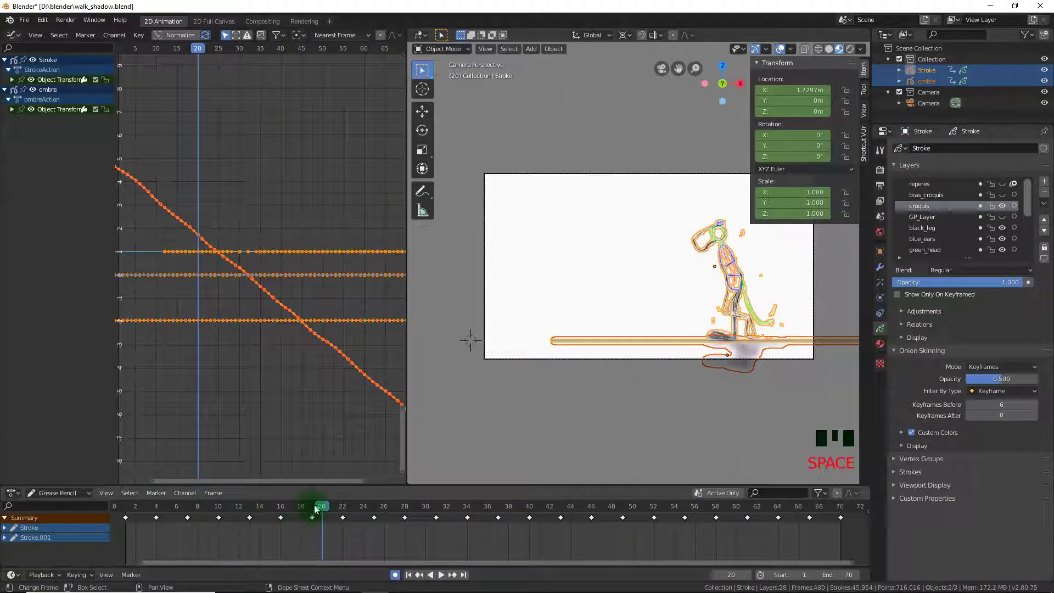
{"action": "left_click", "coordinate": [320, 508]}
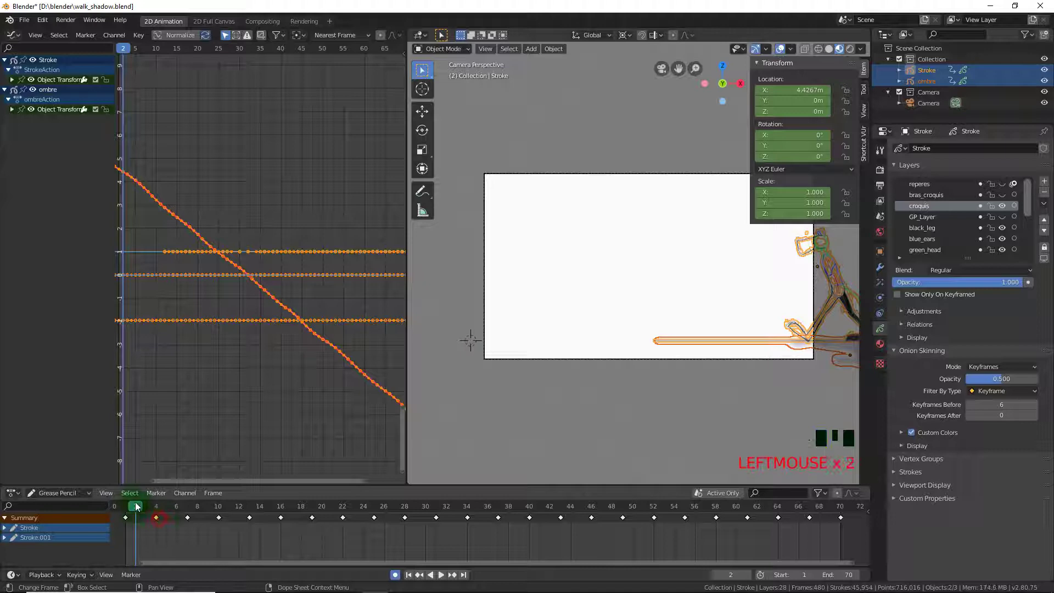
{"action": "left_click", "coordinate": [135, 507]}
{"action": "key", "text": "Up"}
{"action": "key", "text": "Up"}
{"action": "key", "text": "Up"}
{"action": "left_click", "coordinate": [672, 418]}
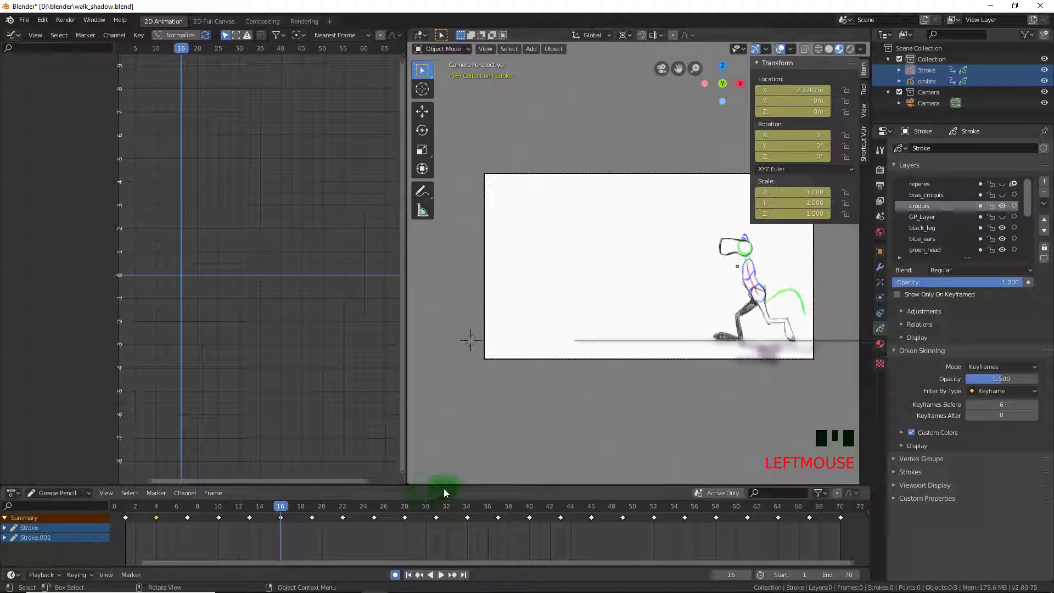
{"action": "key", "text": "Up"}
{"action": "key", "text": "Up"}
{"action": "key", "text": "Up"}
{"action": "key", "text": "Up"}
{"action": "key", "text": "Up"}
{"action": "key", "text": "Up"}
{"action": "key", "text": "Down"}
{"action": "key", "text": "Down"}
{"action": "key", "text": "Up"}
{"action": "key", "text": "Down"}
{"action": "key", "text": "Up"}
{"action": "key", "text": "Up"}
{"action": "key", "text": "Down"}
{"action": "key", "text": "Down"}
{"action": "key", "text": "Up"}
{"action": "key", "text": "Down"}
{"action": "key", "text": "Up"}
{"action": "key", "text": "Up"}
{"action": "key", "text": "Up"}
{"action": "key", "text": "Up"}
{"action": "key", "text": "Down"}
{"action": "key", "text": "Down"}
{"action": "key", "text": "Down"}
{"action": "key", "text": "Down"}
{"action": "key", "text": "Up"}
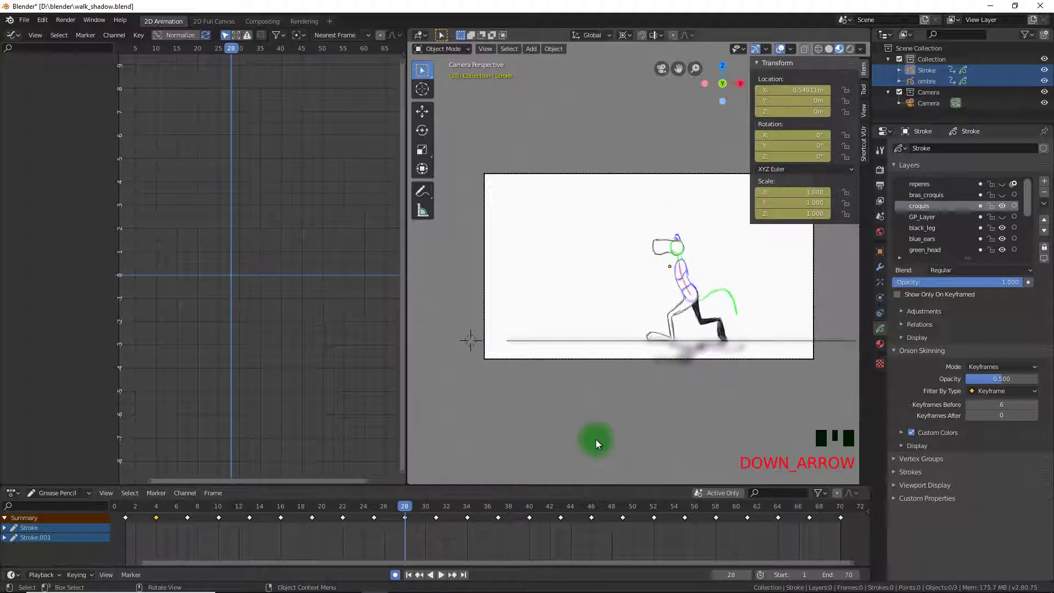
{"action": "key", "text": "Up"}
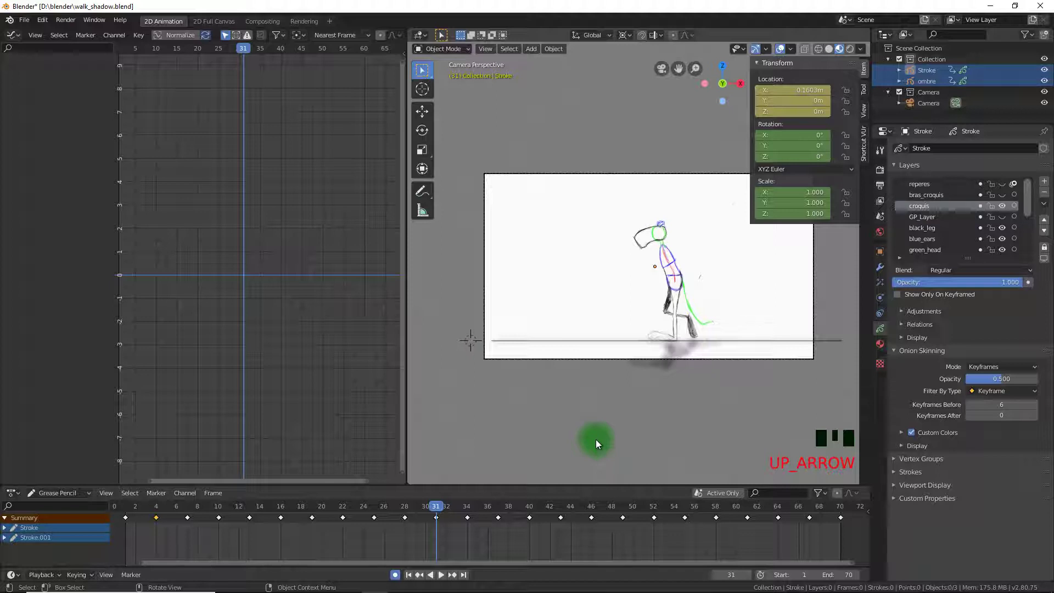
{"action": "key", "text": "Down"}
{"action": "key", "text": "Up"}
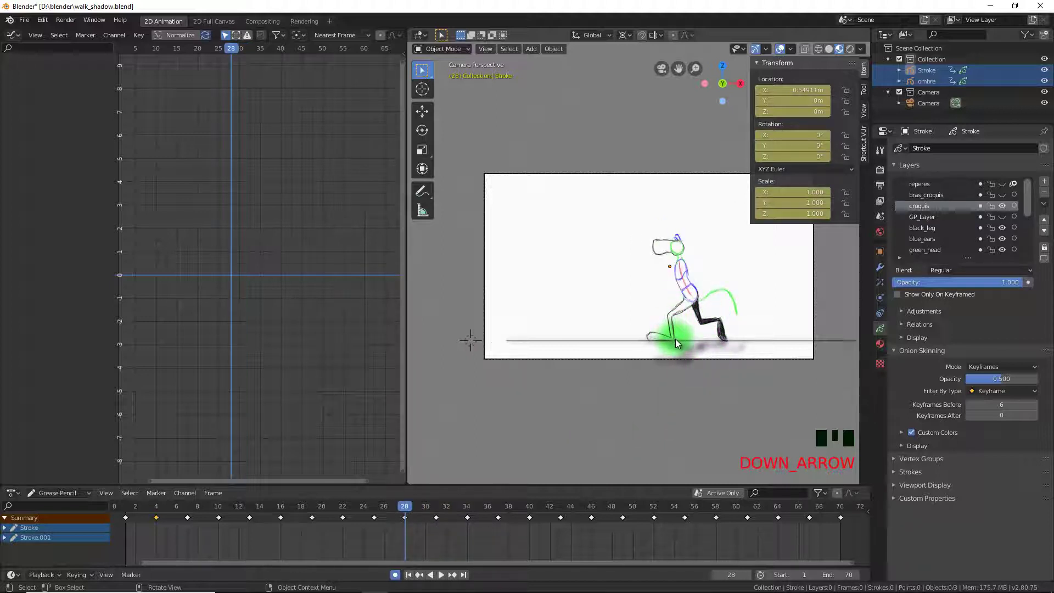
{"action": "key", "text": "Up"}
{"action": "key", "text": "Down"}
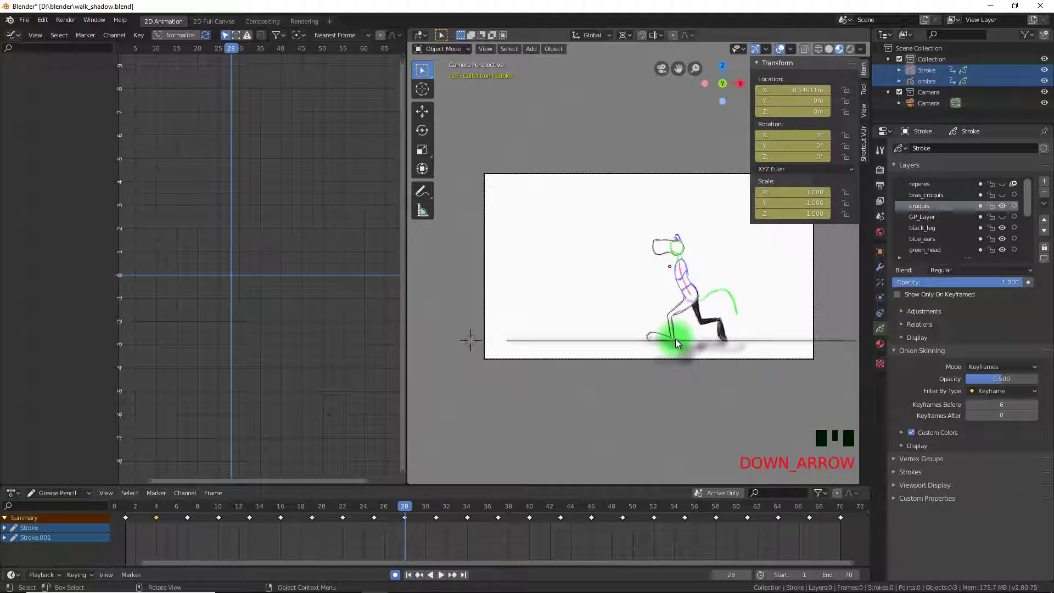
{"action": "key", "text": "Up"}
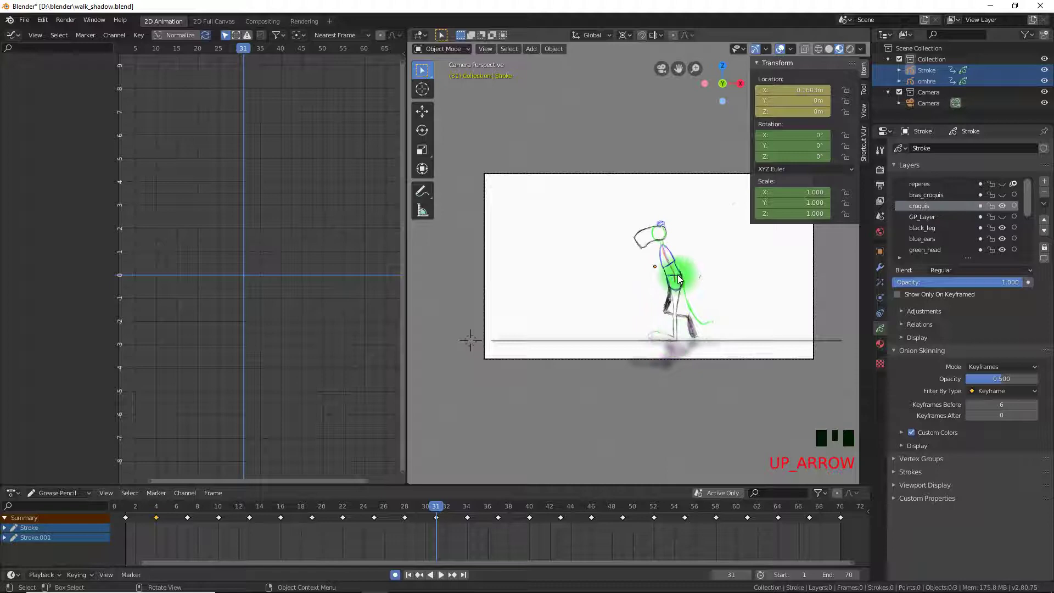
Nudge the character's X at frame 31 from 0.160 m to about 0.088 m, then deselect it.
{"action": "left_click", "coordinate": [680, 276]}
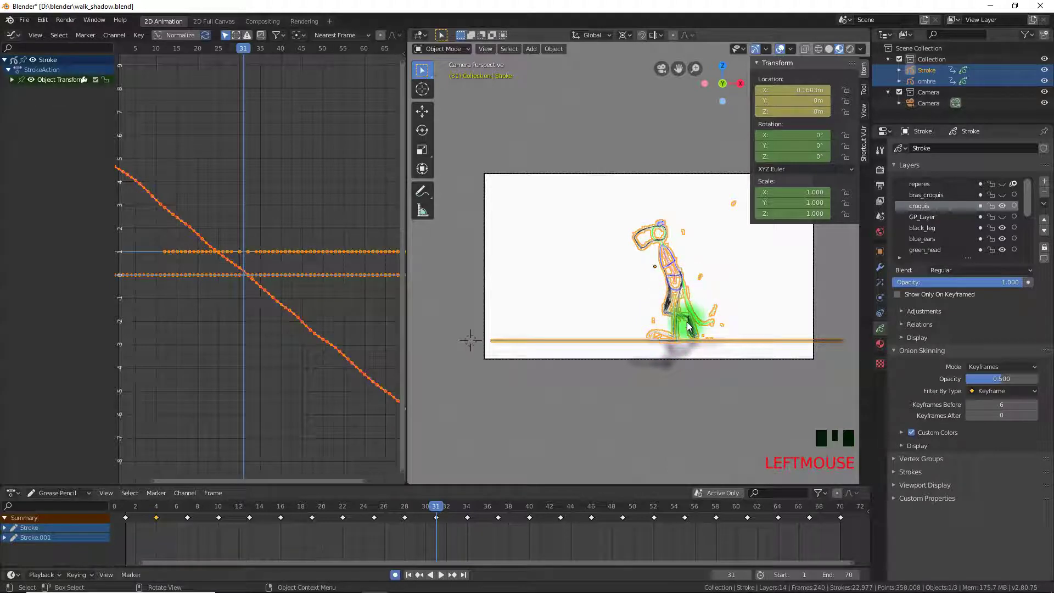
{"action": "left_click", "coordinate": [433, 507]}
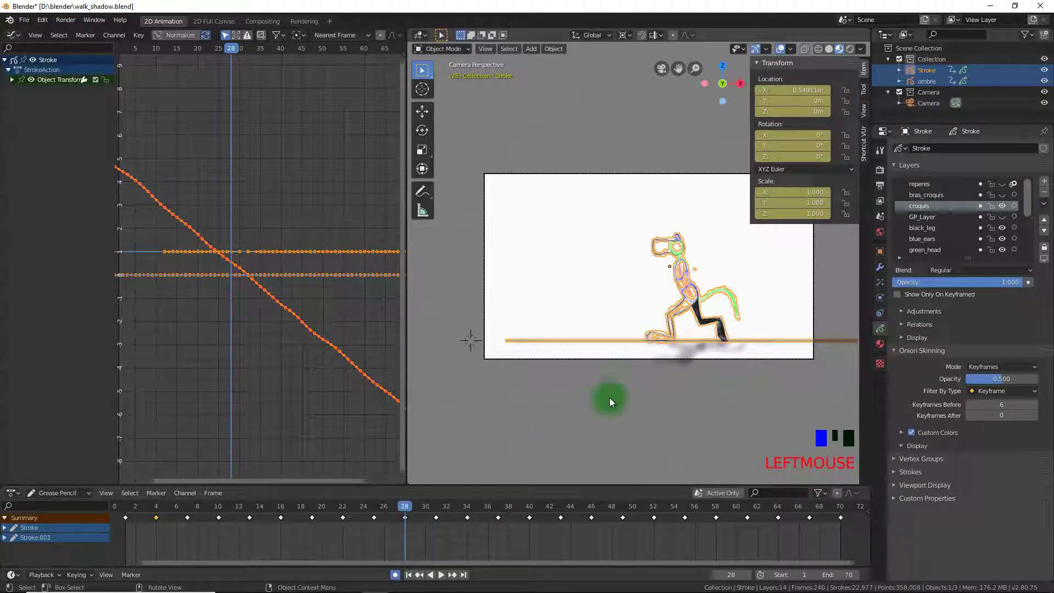
{"action": "right_click", "coordinate": [591, 319]}
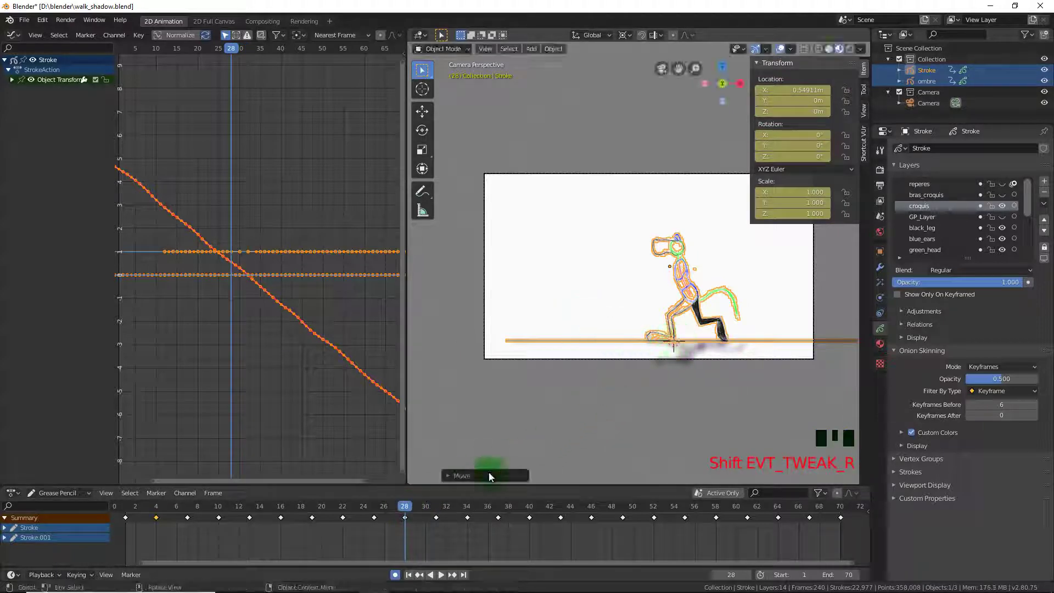
{"action": "left_click", "coordinate": [407, 509]}
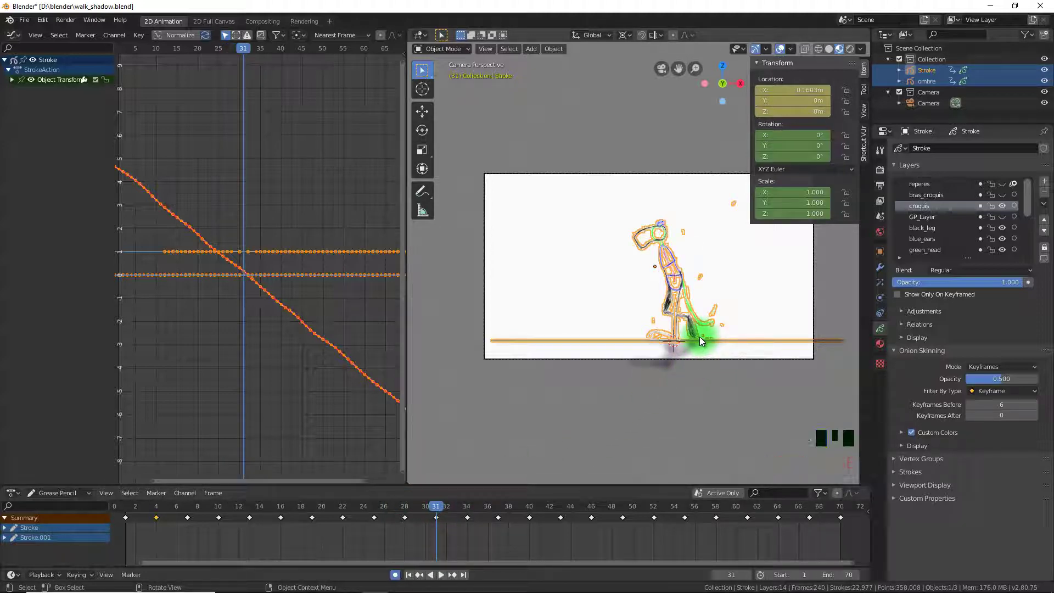
{"action": "key", "text": "g"}
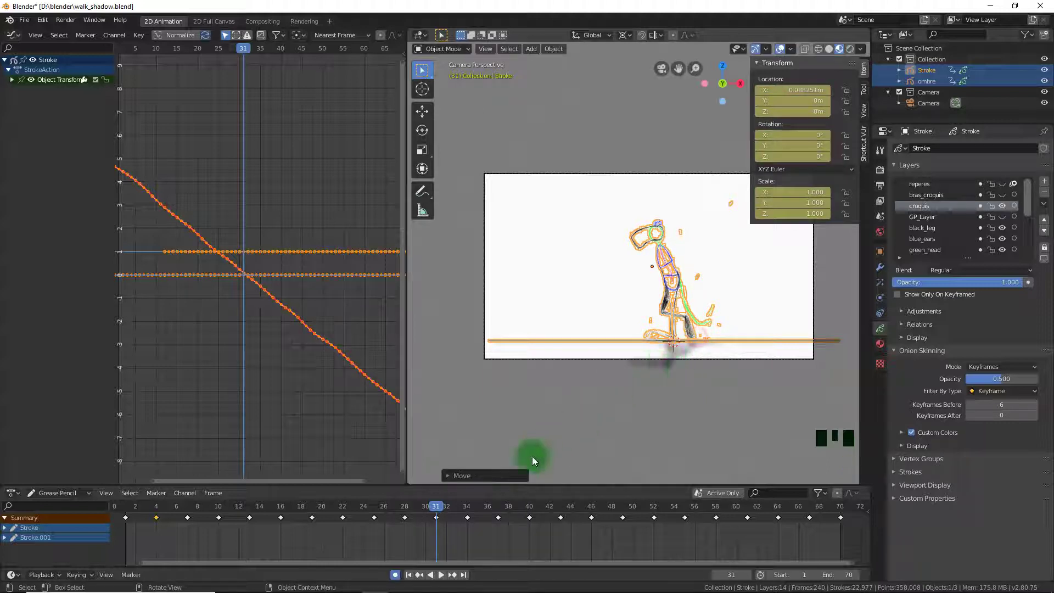
{"action": "left_click", "coordinate": [617, 416]}
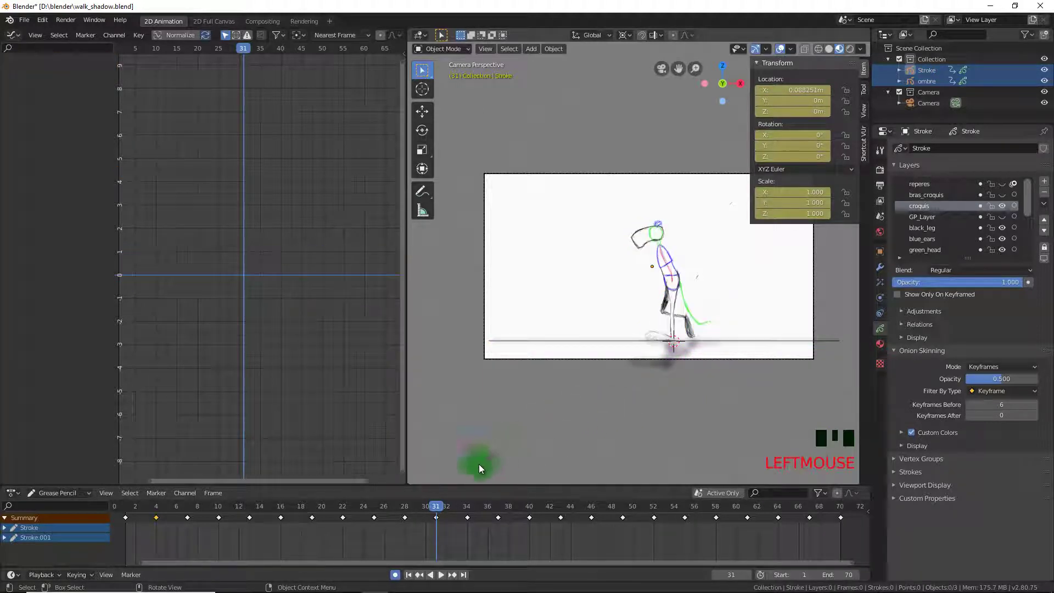
Step through the opening frames to review the walk, ending at frame 4 with the character at X 4.1883 m.
{"action": "left_click", "coordinate": [433, 507]}
{"action": "key", "text": "Up"}
{"action": "key", "text": "Up"}
{"action": "key", "text": "Up"}
{"action": "key", "text": "Up"}
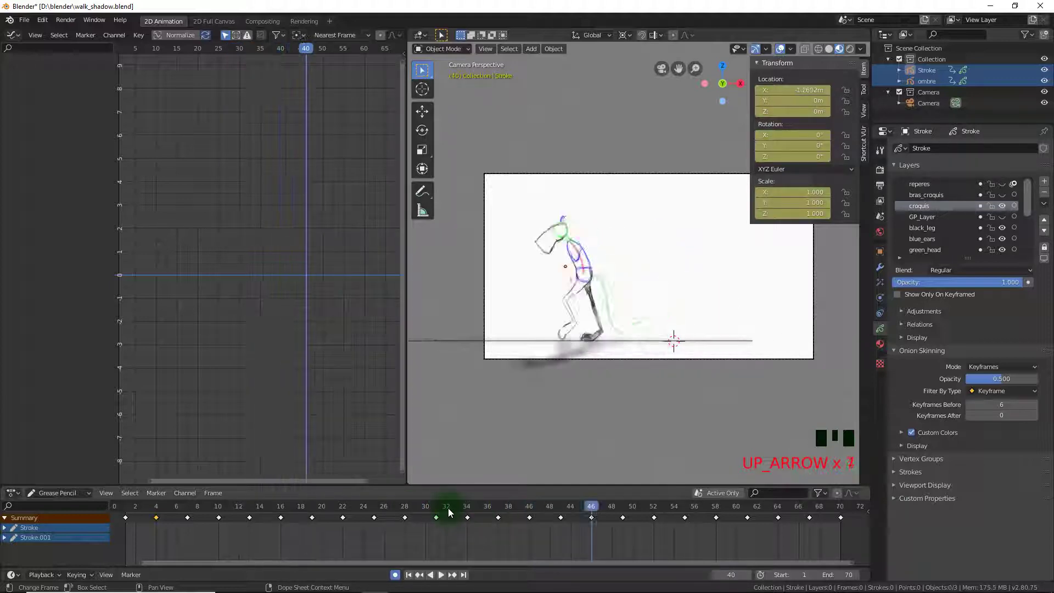
{"action": "key", "text": "Up"}
{"action": "key", "text": "Up"}
{"action": "key", "text": "Down"}
{"action": "key", "text": "Down"}
{"action": "key", "text": "Down"}
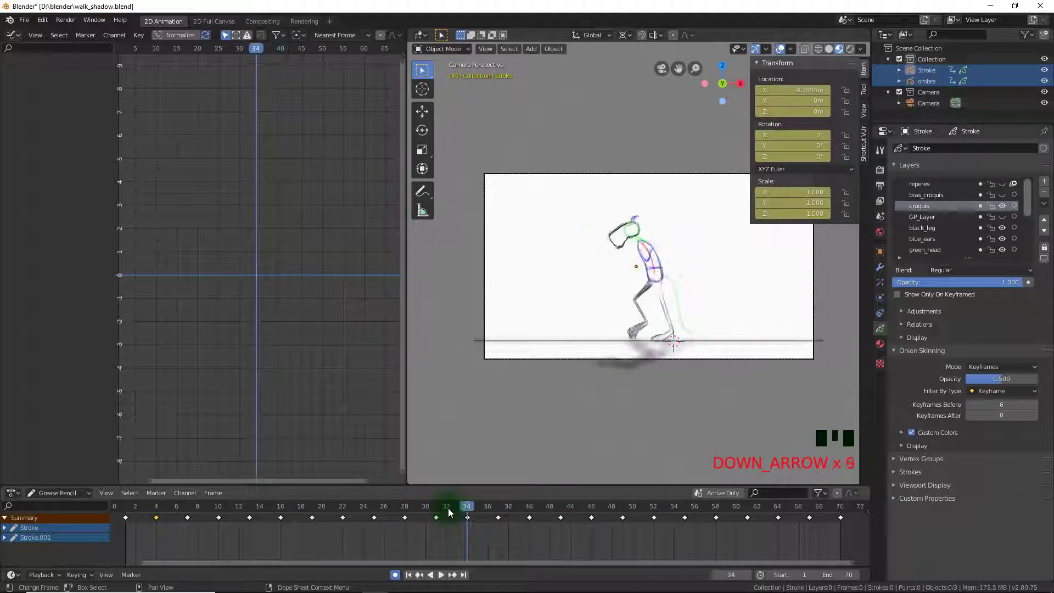
{"action": "key", "text": "Down"}
{"action": "key", "text": "Down"}
{"action": "key", "text": "Down"}
{"action": "key", "text": "Down"}
{"action": "key", "text": "Down"}
{"action": "left_click", "coordinate": [190, 517]}
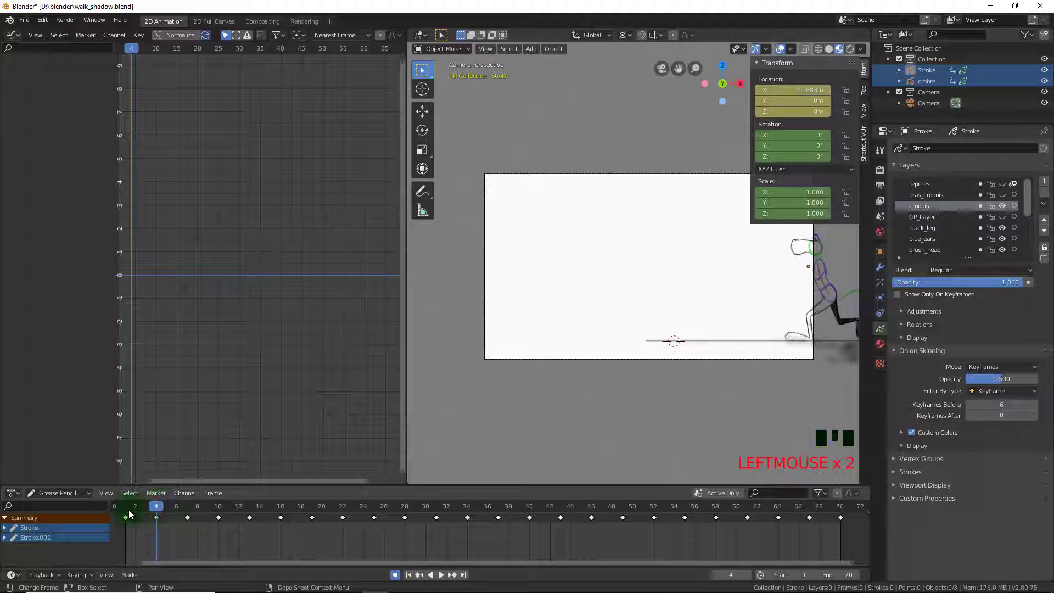
{"action": "left_click", "coordinate": [130, 508]}
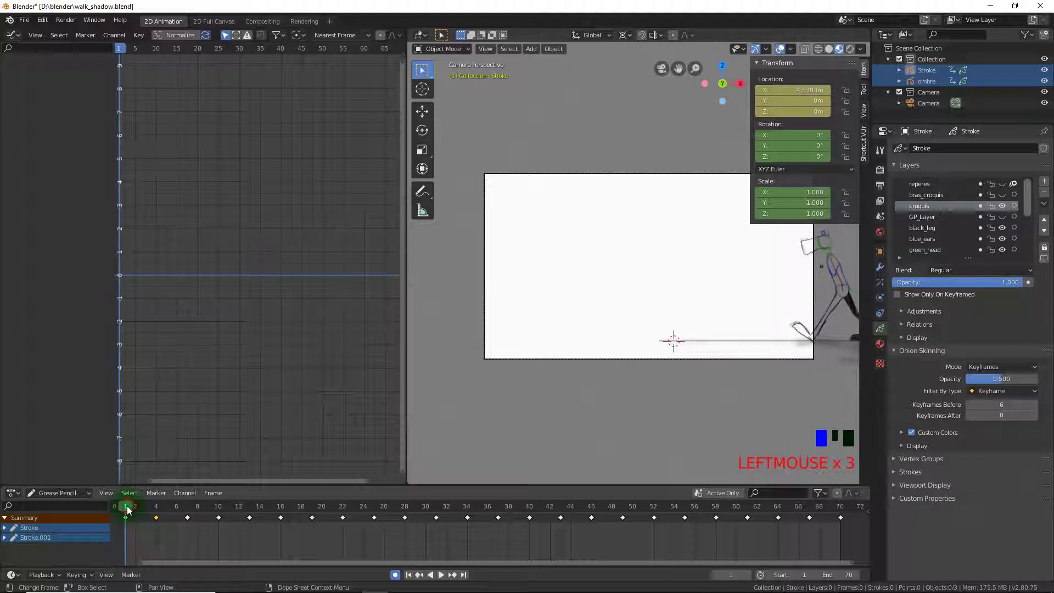
{"action": "left_click", "coordinate": [129, 508]}
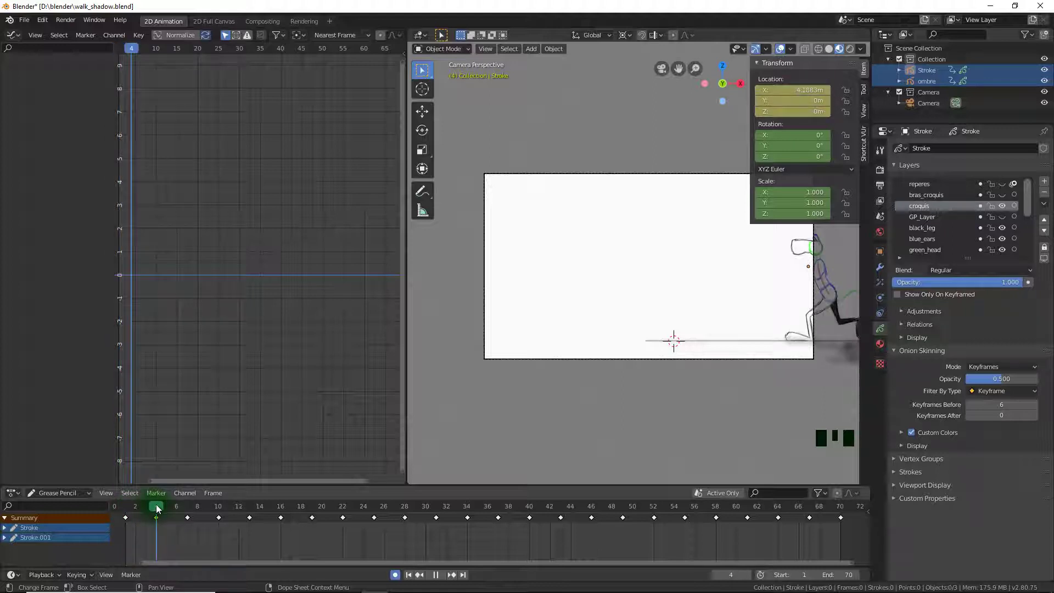
Select the character and ombre shadow together and select all their keyframes in the Graph Editor.
{"action": "left_click", "coordinate": [829, 292]}
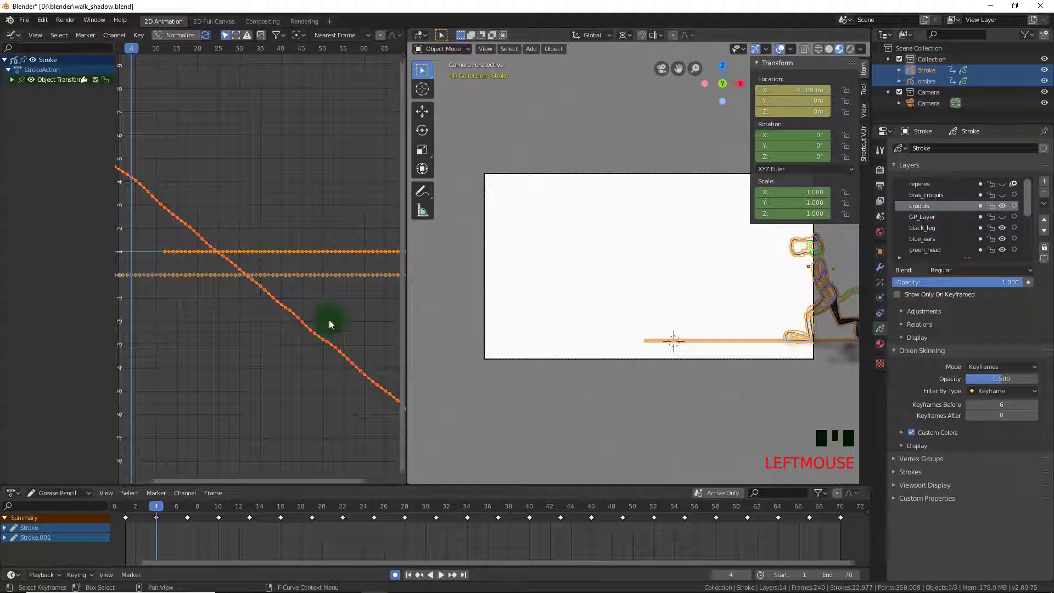
{"action": "left_click", "coordinate": [846, 349]}
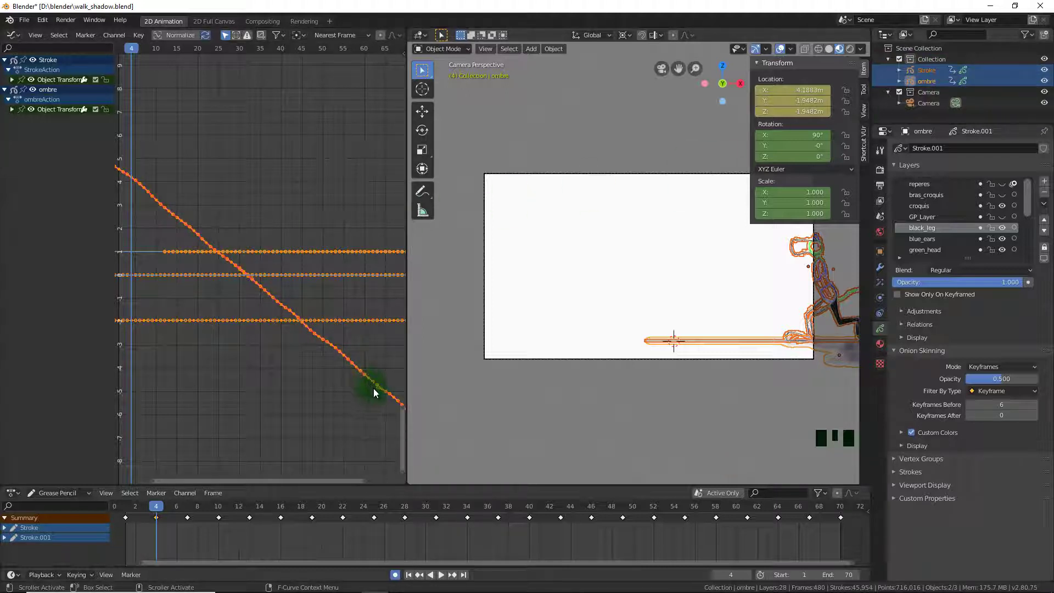
{"action": "scroll", "scroll_direction": "down", "scroll_amount": 3}
{"action": "left_click", "coordinate": [225, 158]}
Set the keyframes to Constant interpolation so both location curves step, then check the motion at frame 12.
{"action": "left_click", "coordinate": [157, 188]}
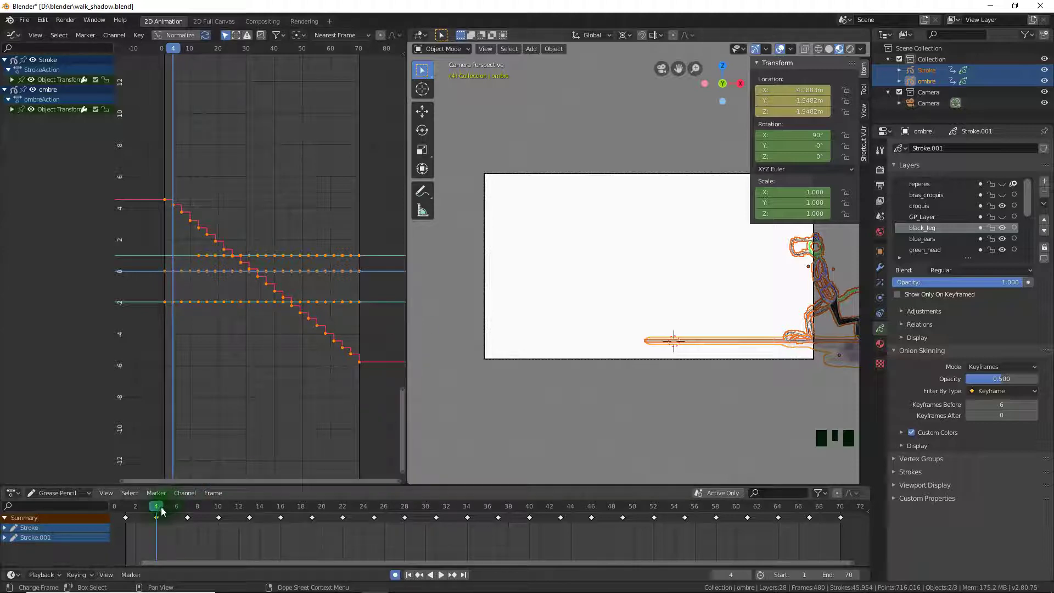
{"action": "left_click", "coordinate": [162, 512]}
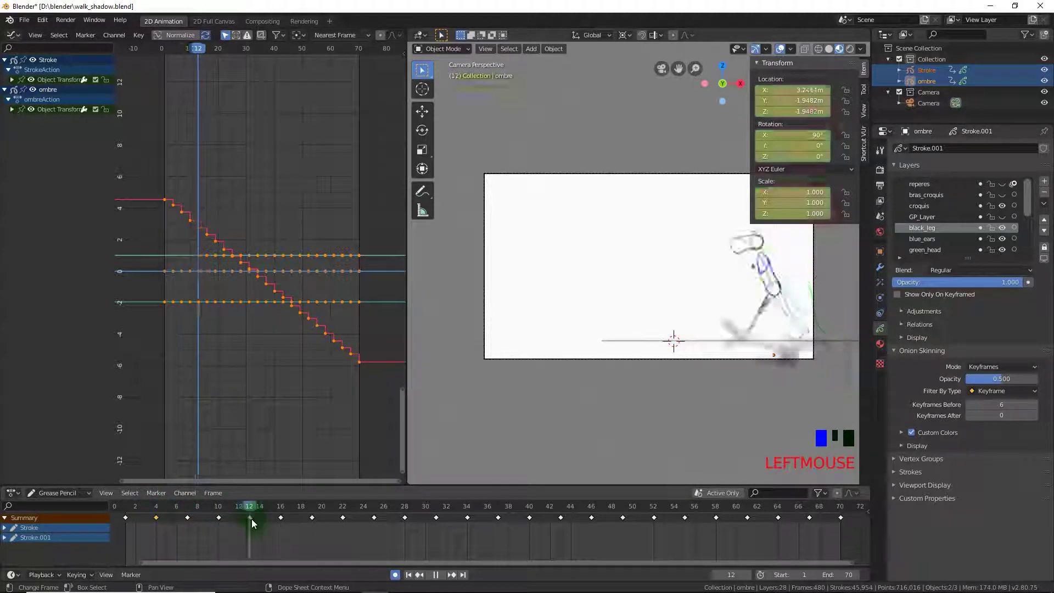
{"action": "scroll", "scroll_direction": "up", "scroll_amount": 3}
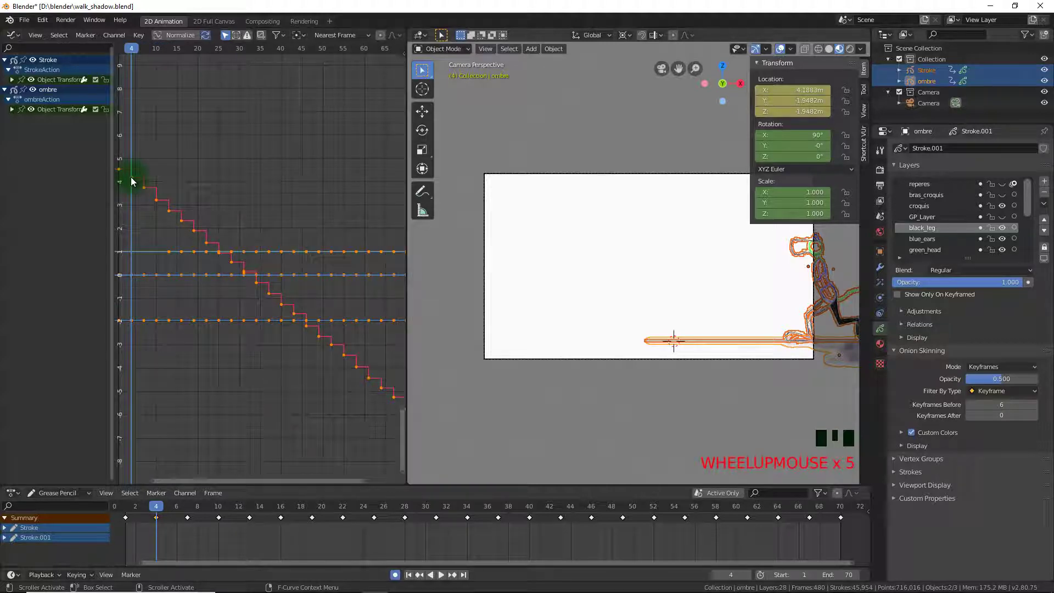
{"action": "scroll", "scroll_direction": "up", "scroll_amount": 3}
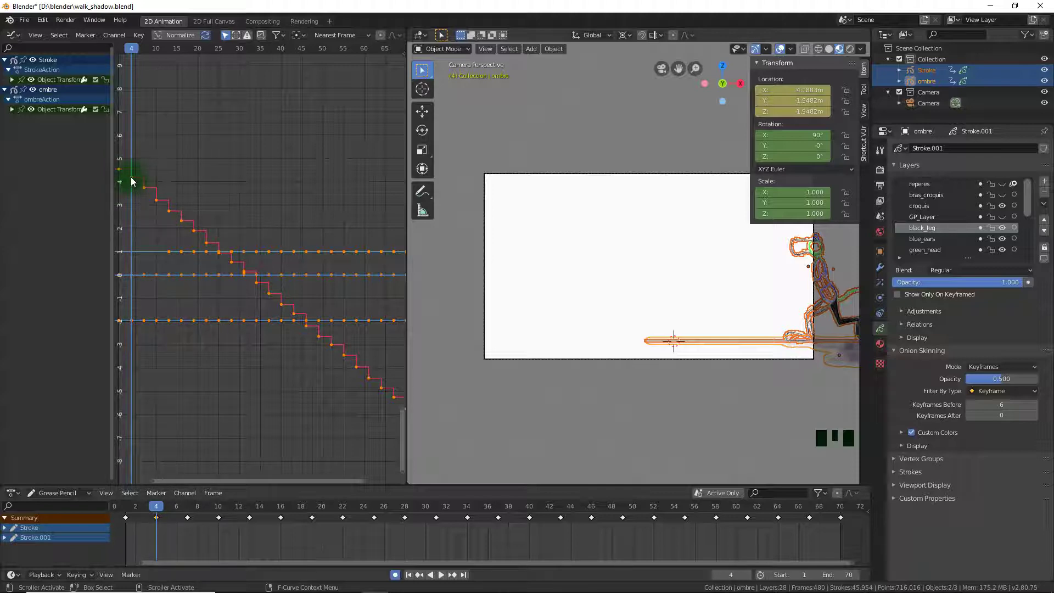
{"action": "left_click", "coordinate": [624, 388]}
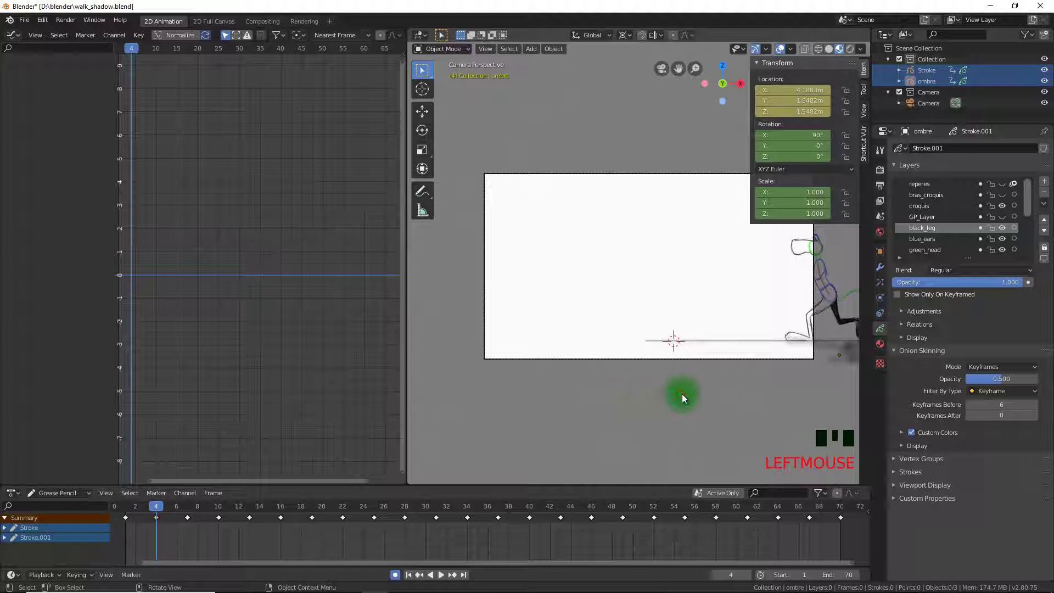
{"action": "key", "text": "space"}
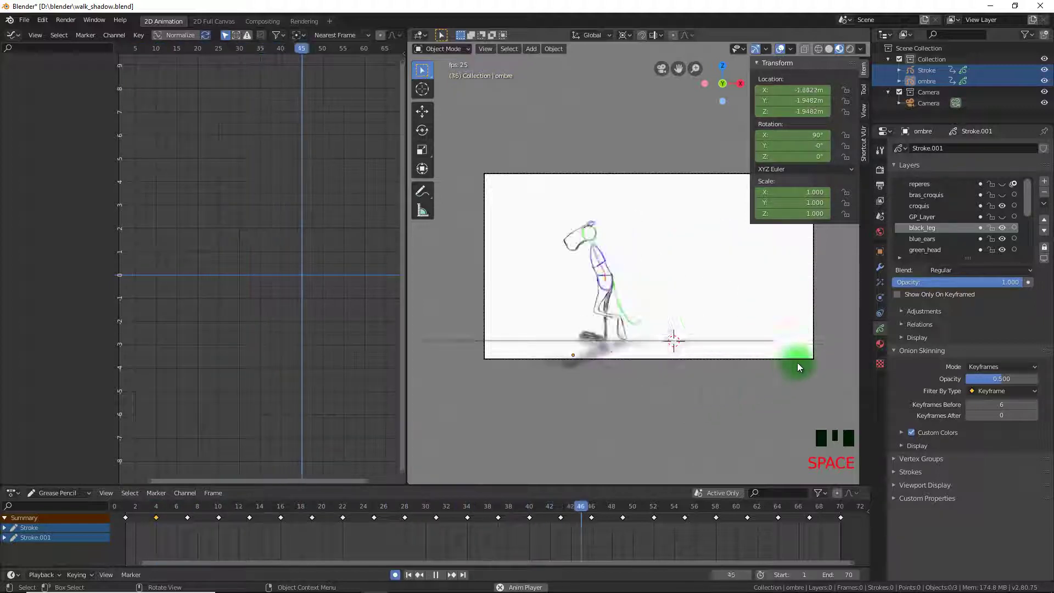
{"action": "key", "text": "space"}
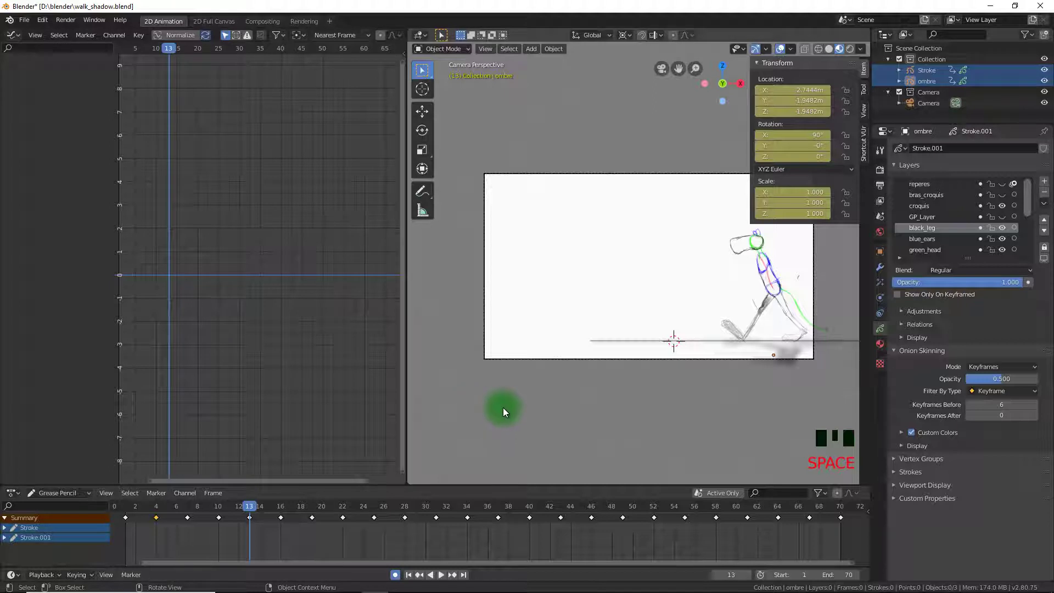